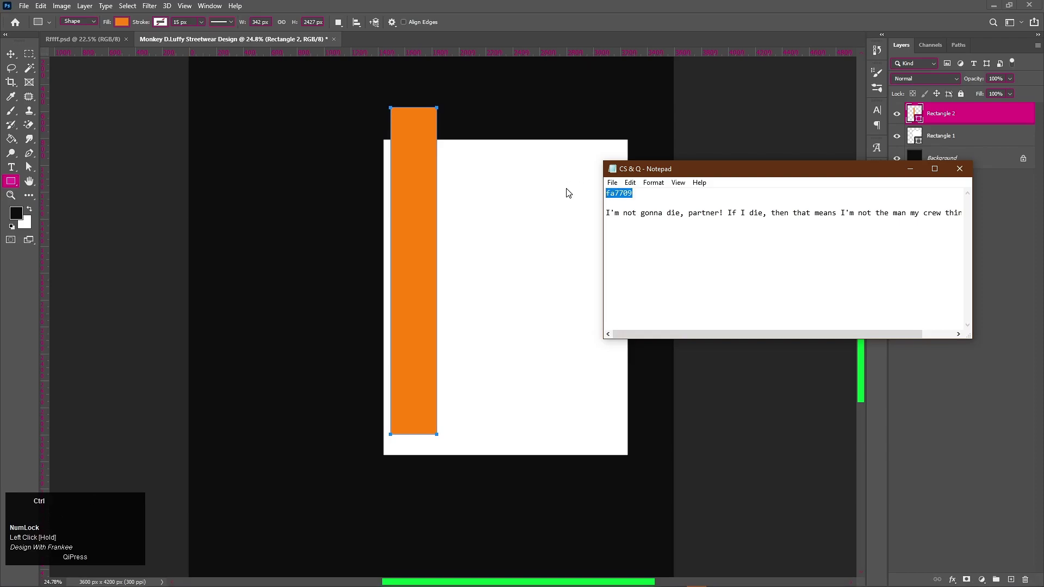
# Fill the bar shape with orange hex fa7709.
pyautogui.press('ctrl+c')
pyautogui.click(917, 170)
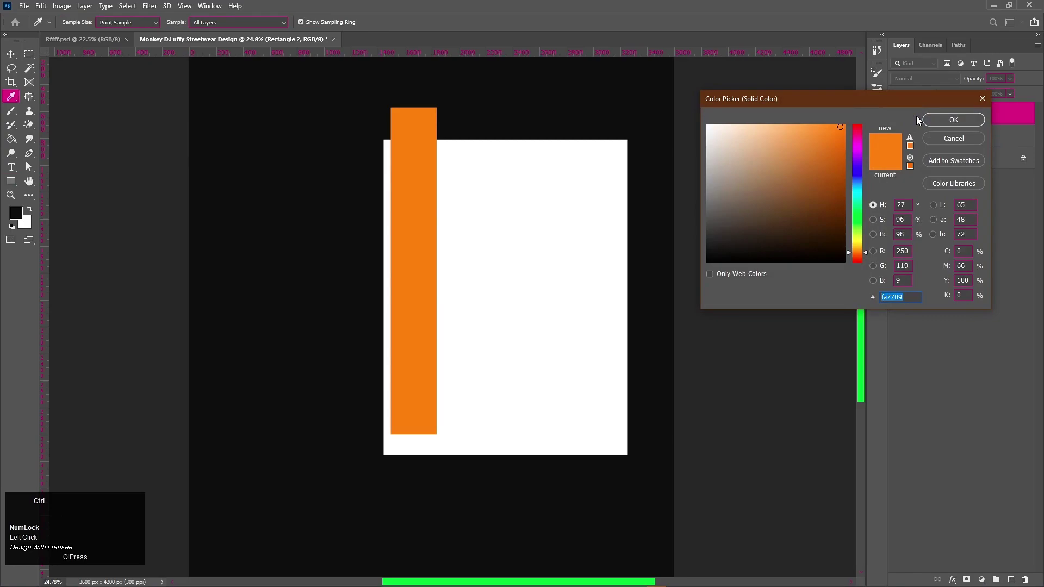
pyautogui.press('ctrl+v')
pyautogui.press('Return')
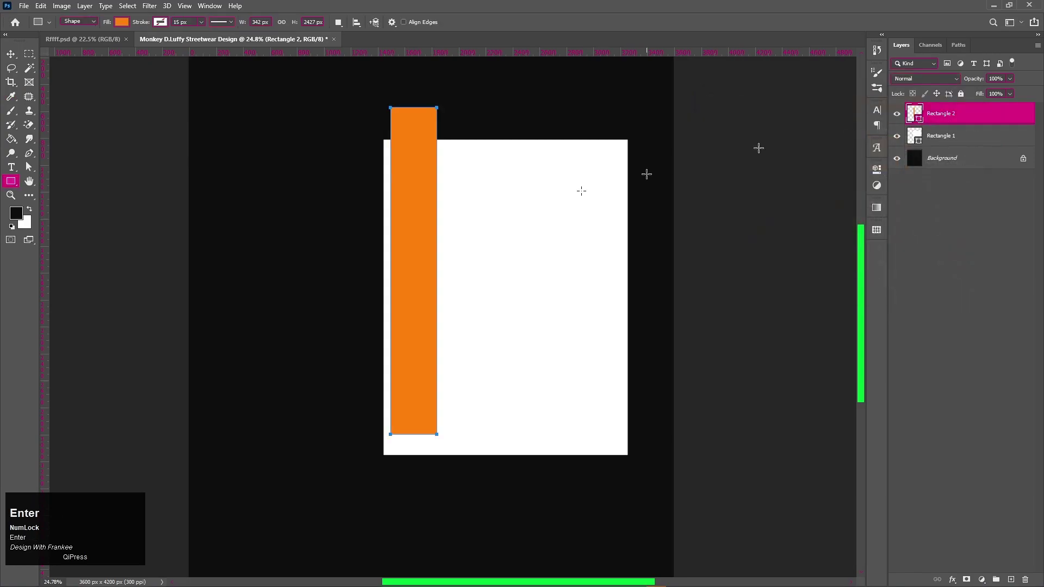
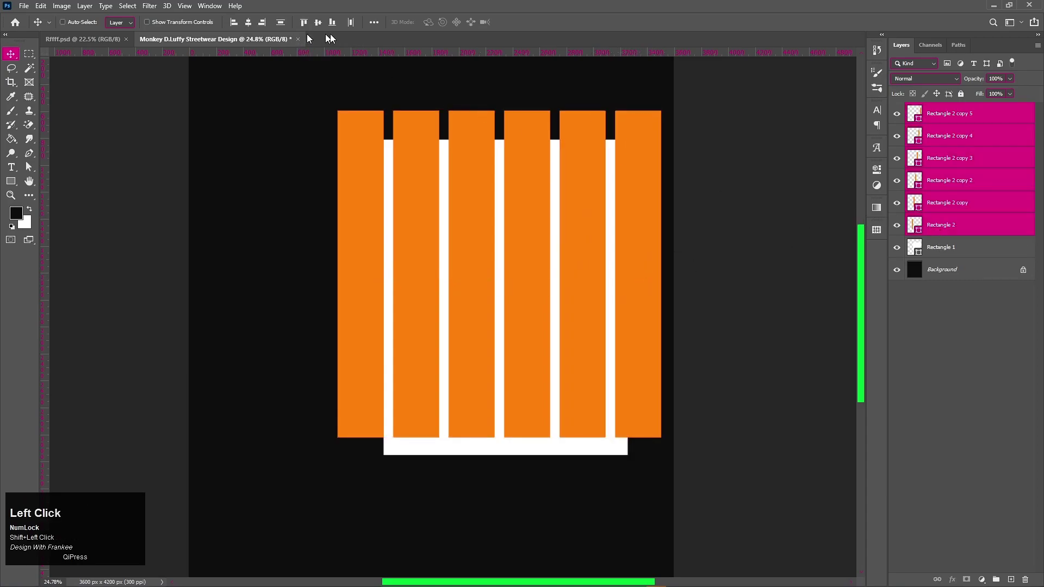
# Stretch all six duplicated bars taller than the white panel with Free Transform.
pyautogui.click(348, 32)
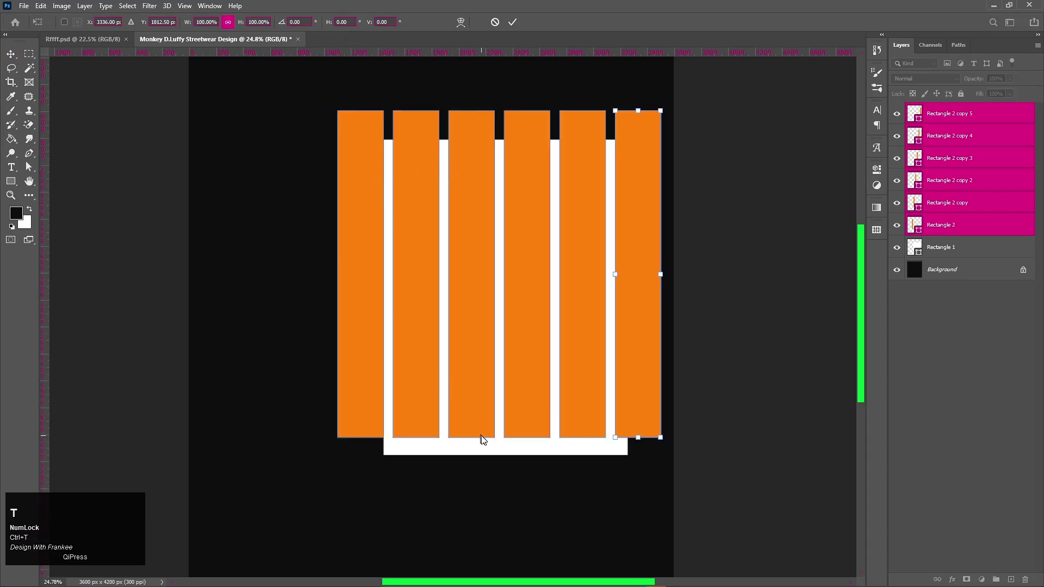
pyautogui.click(970, 124)
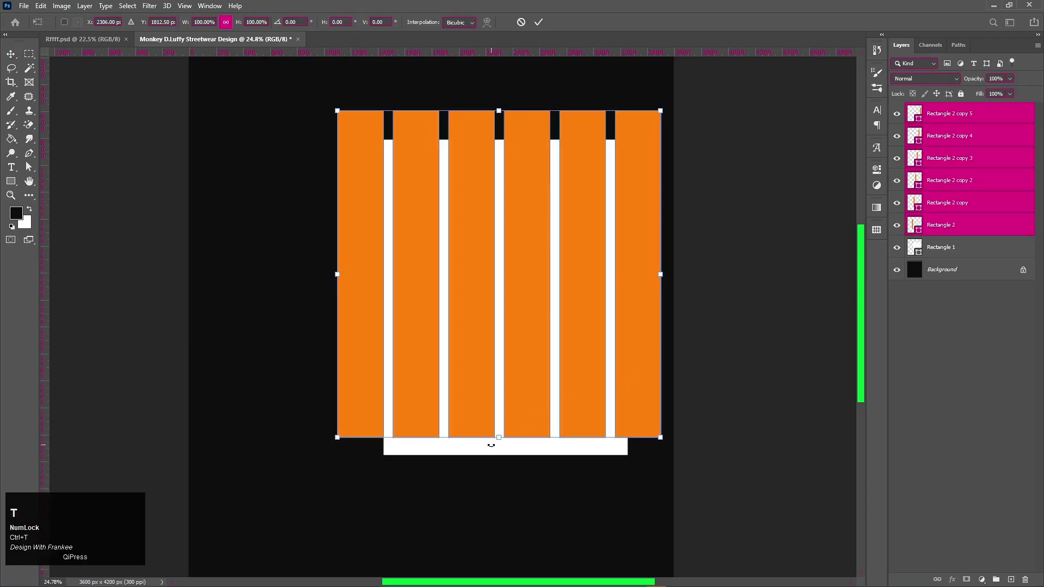
pyautogui.moveTo(499, 439); pyautogui.dragTo(501, 413)
# Group the six bars, then scale up and rotate Group 1 about 45° into diagonal stripes.
pyautogui.press('ctrl+g')
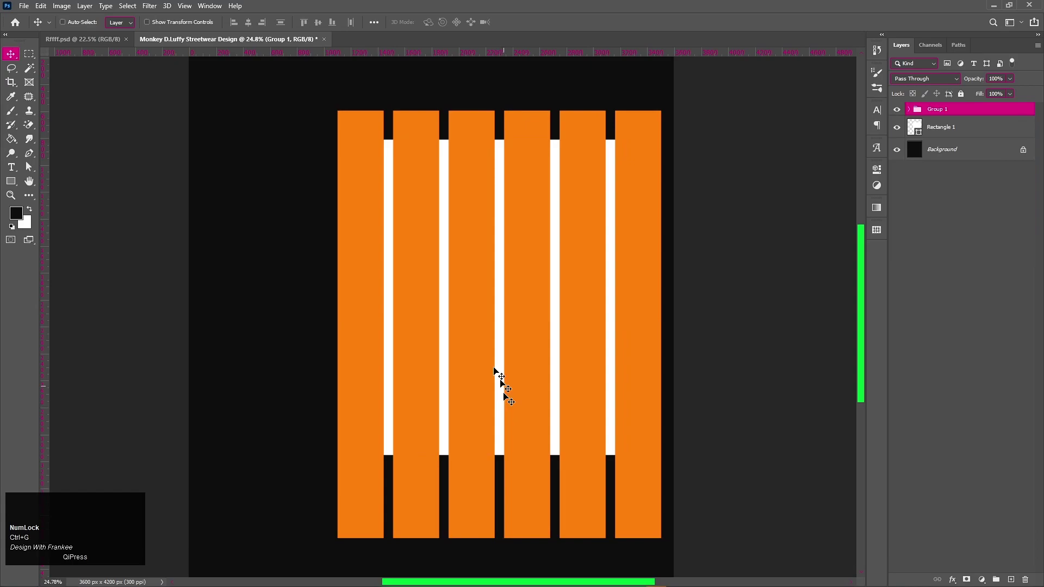
pyautogui.scroll(-3)
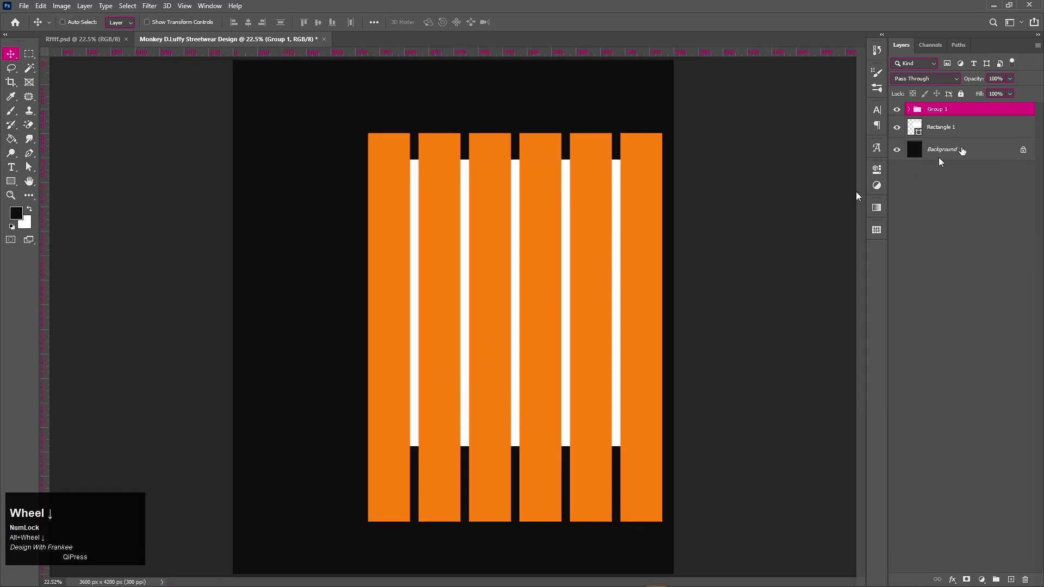
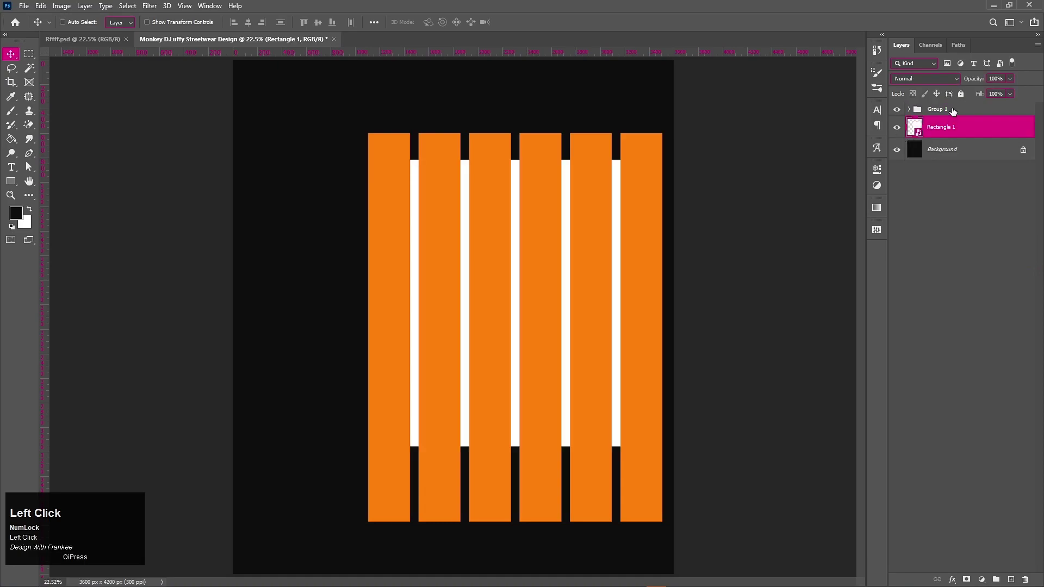
pyautogui.press('v')
pyautogui.press('ctrl+t')
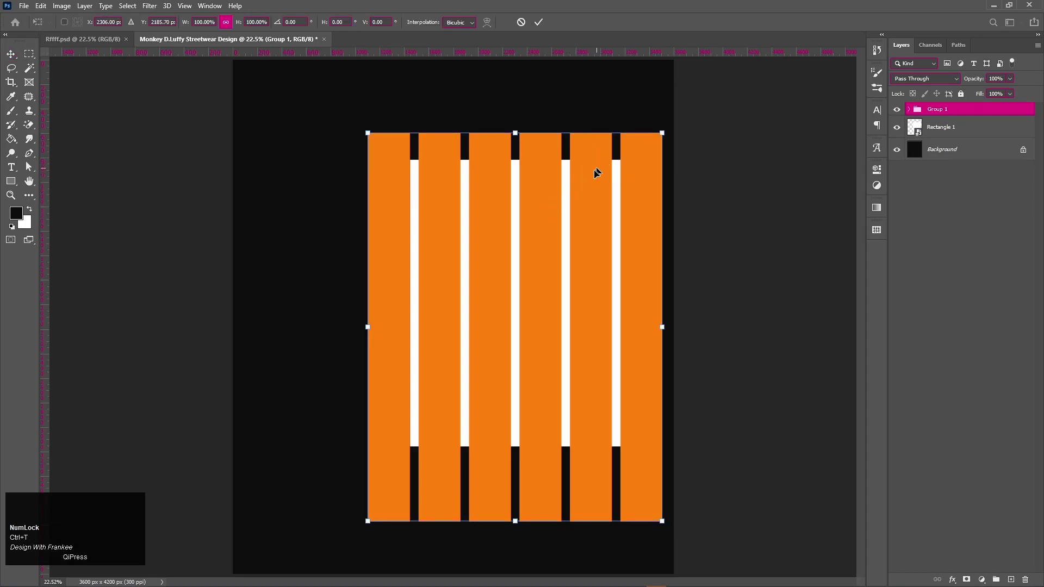
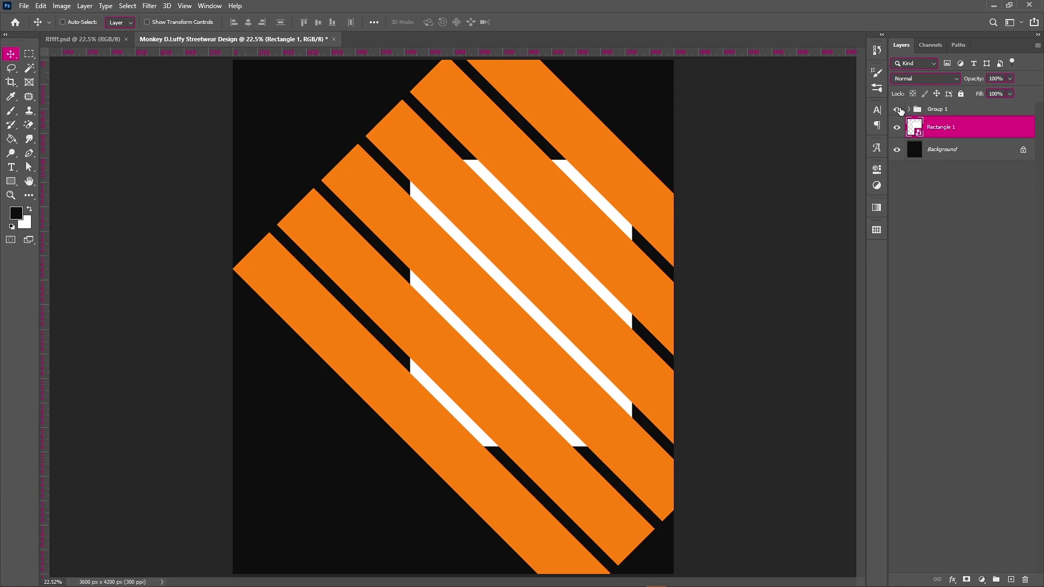
pyautogui.click(903, 108)
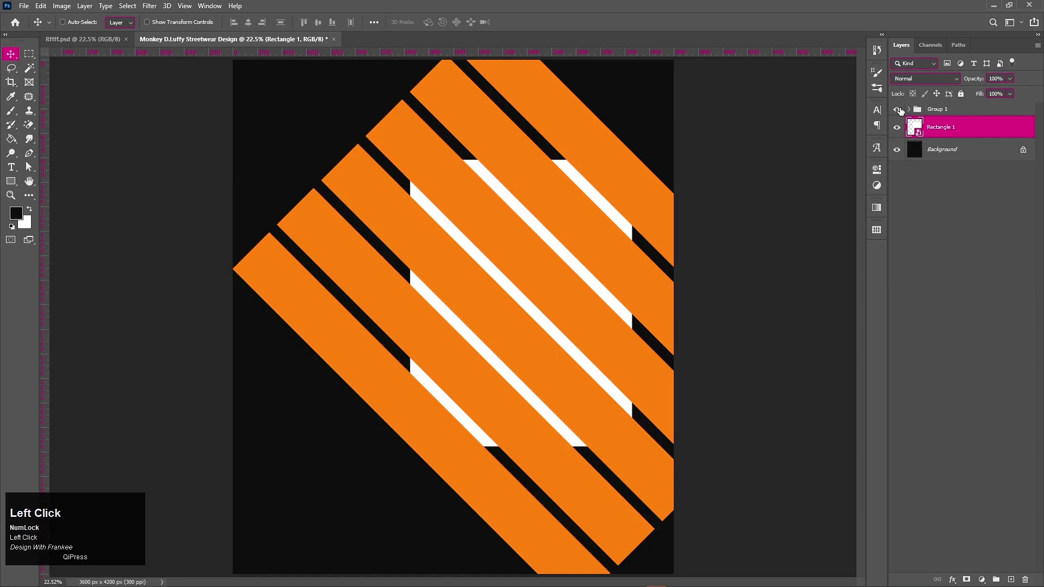
pyautogui.click(947, 109)
# Mask the stripes group to Rectangle 1's shape and hide the rectangle and background.
pyautogui.rightClick(946, 108)
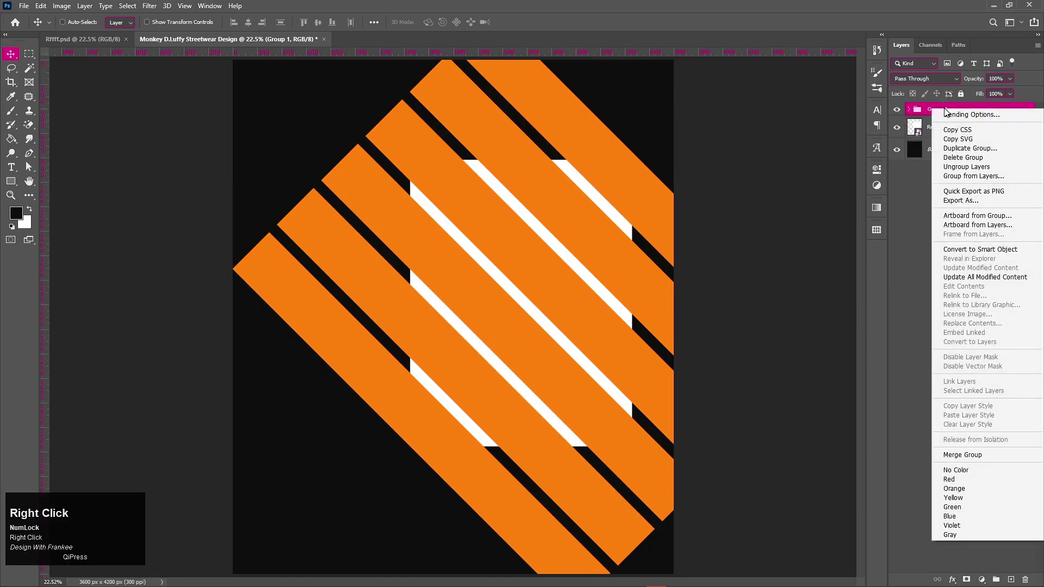
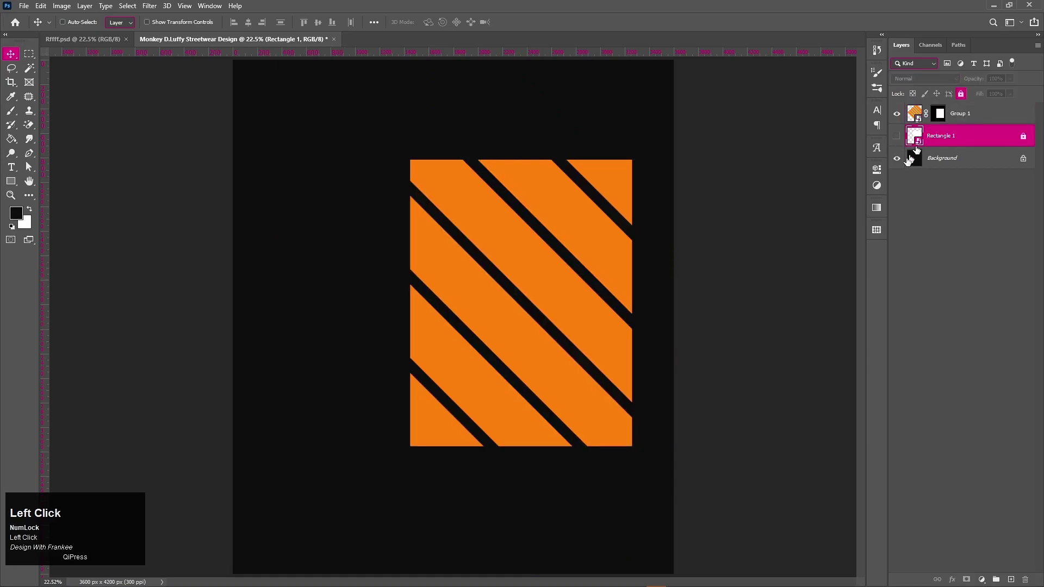
pyautogui.click(905, 168)
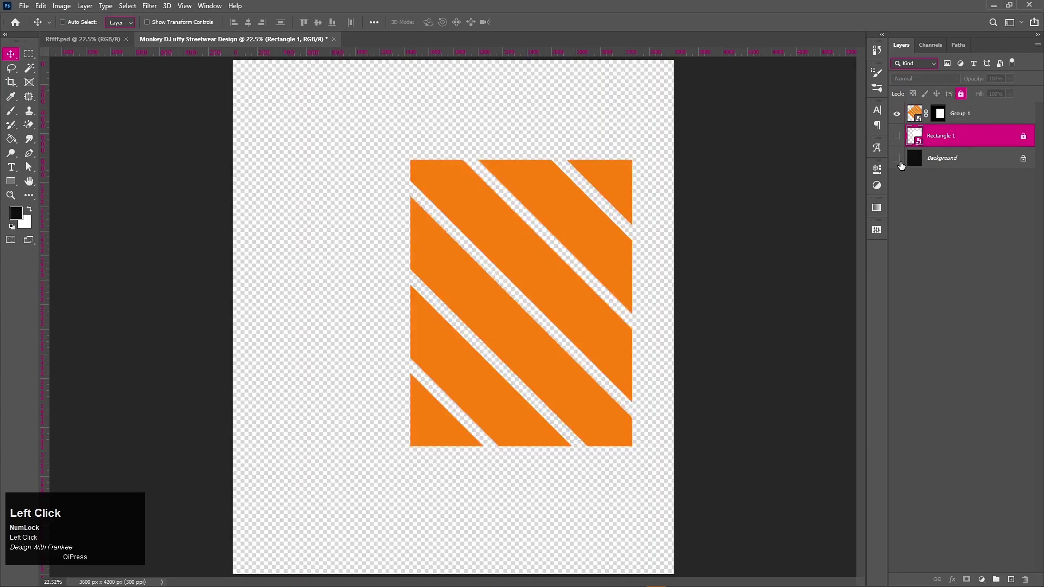
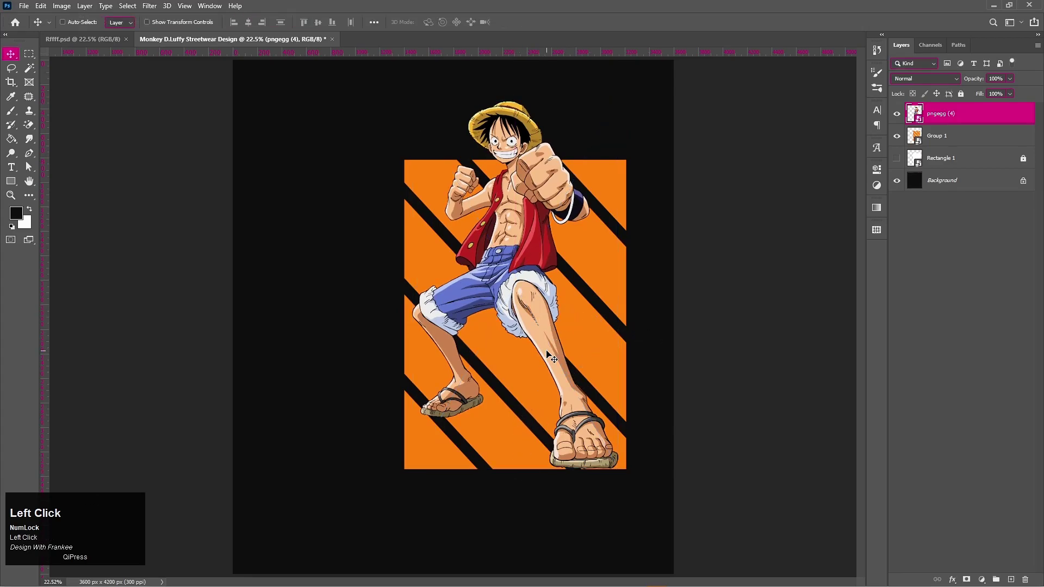
# Select Luffy with the stripes group and align their horizontal centers.
pyautogui.press('Down')
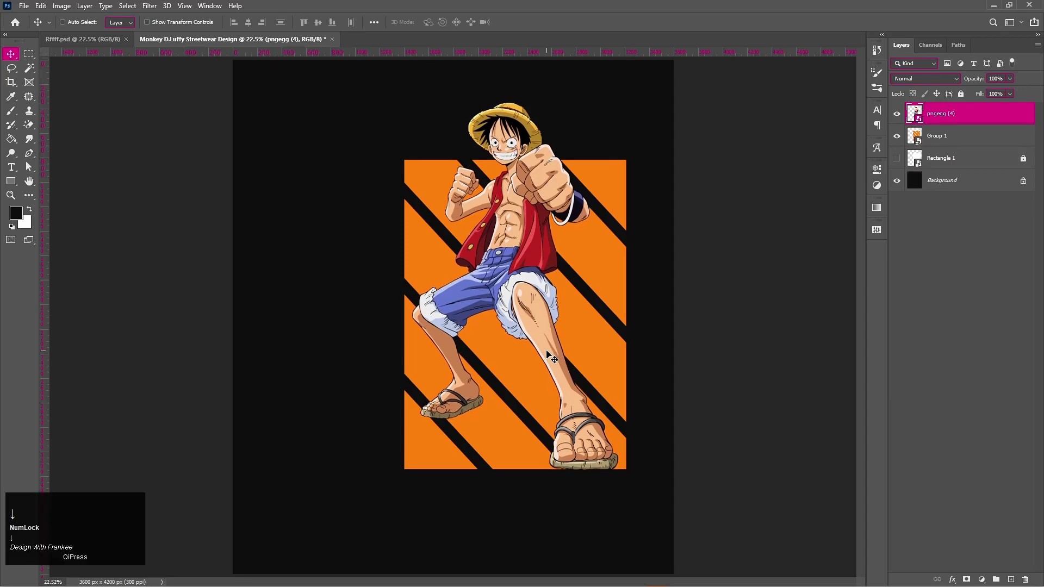
pyautogui.press('Down')
pyautogui.click(935, 138)
pyautogui.click(253, 31)
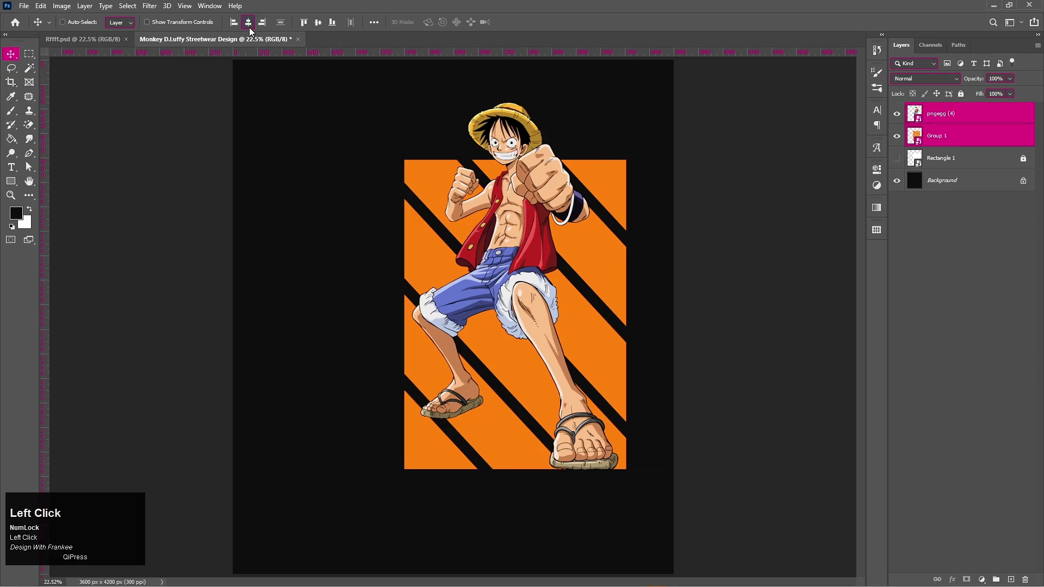
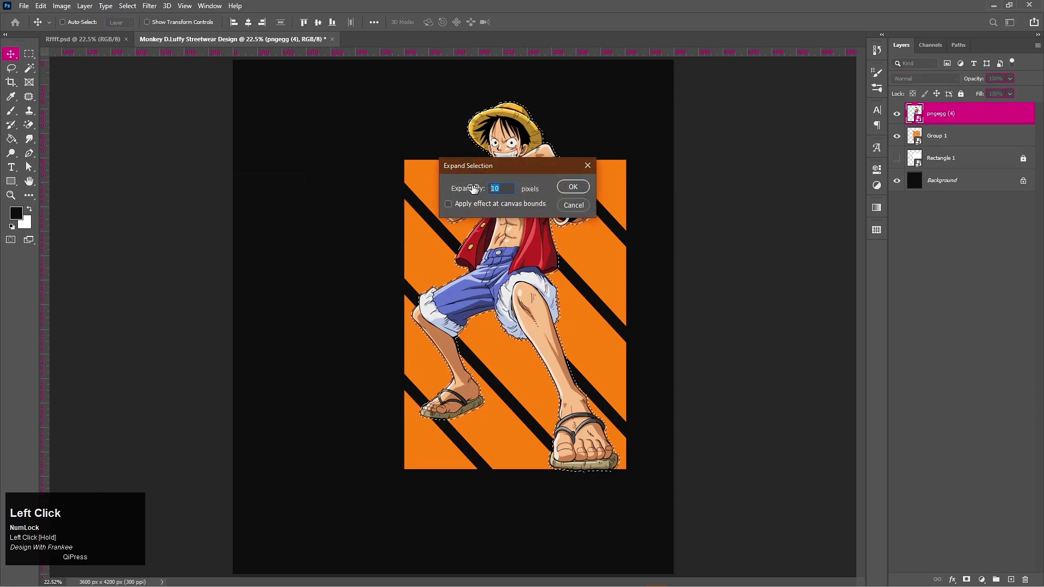
# Expand the selection 10 px and mask it out of Group 1, leaving a black outline around Luffy.
pyautogui.press('5')
pyautogui.press('Return')
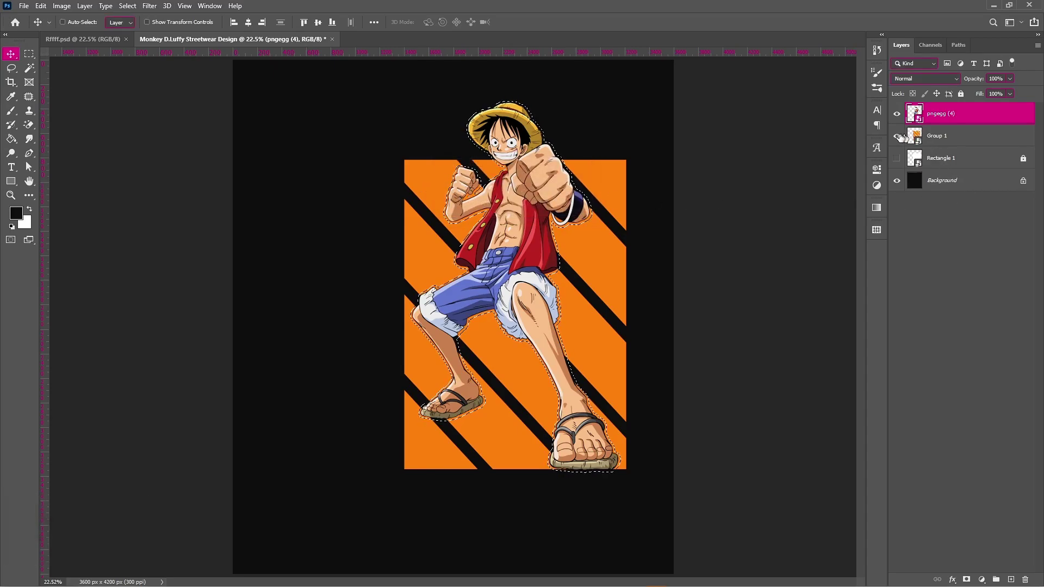
pyautogui.click(905, 139)
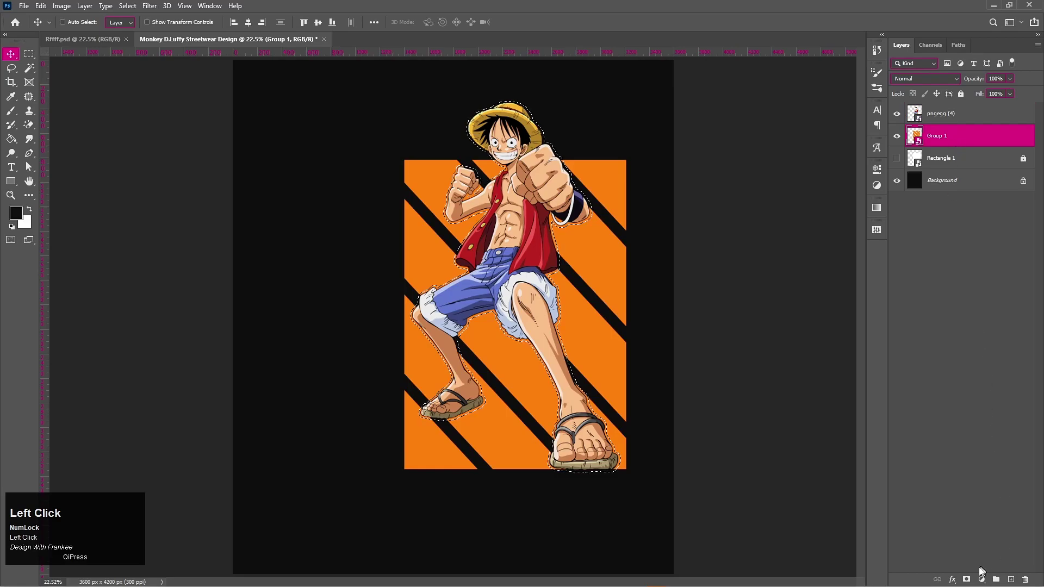
pyautogui.click(975, 581)
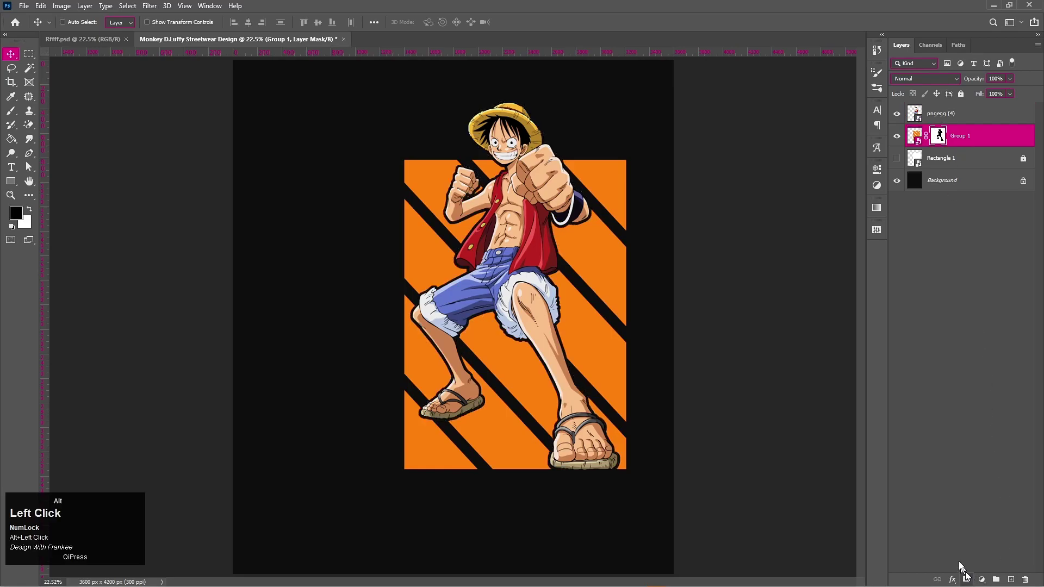
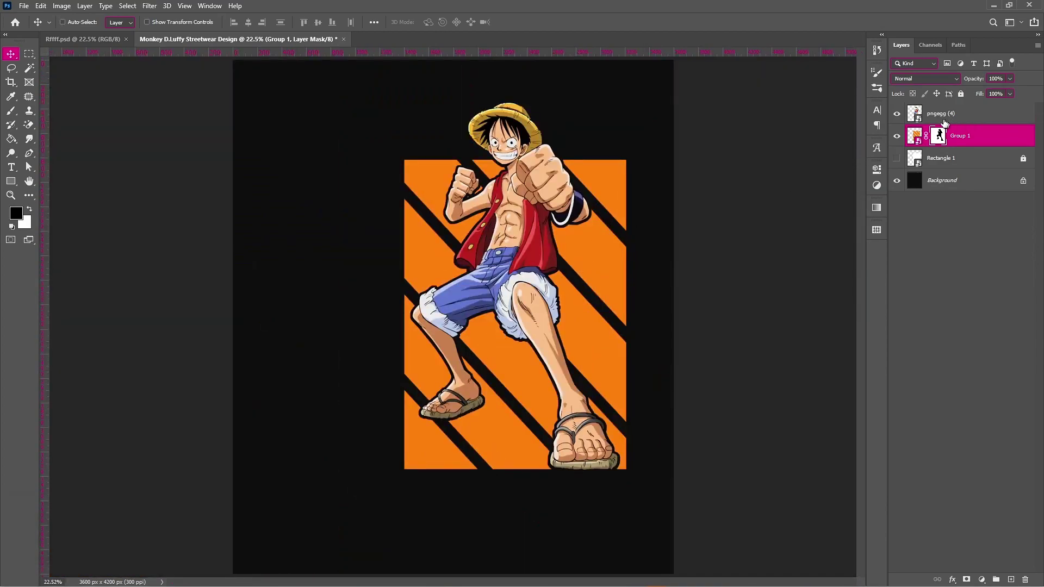
pyautogui.click(941, 119)
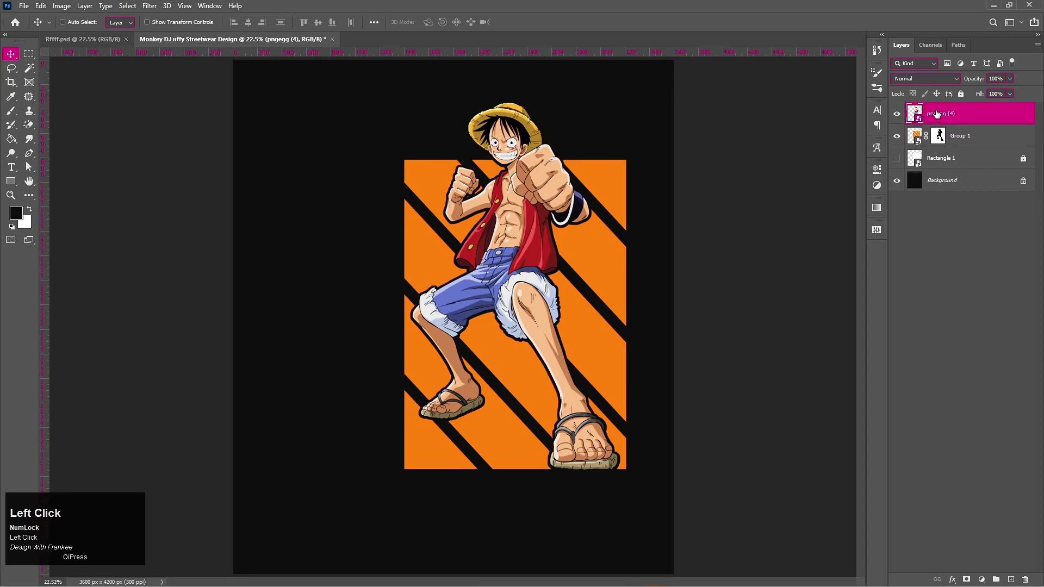
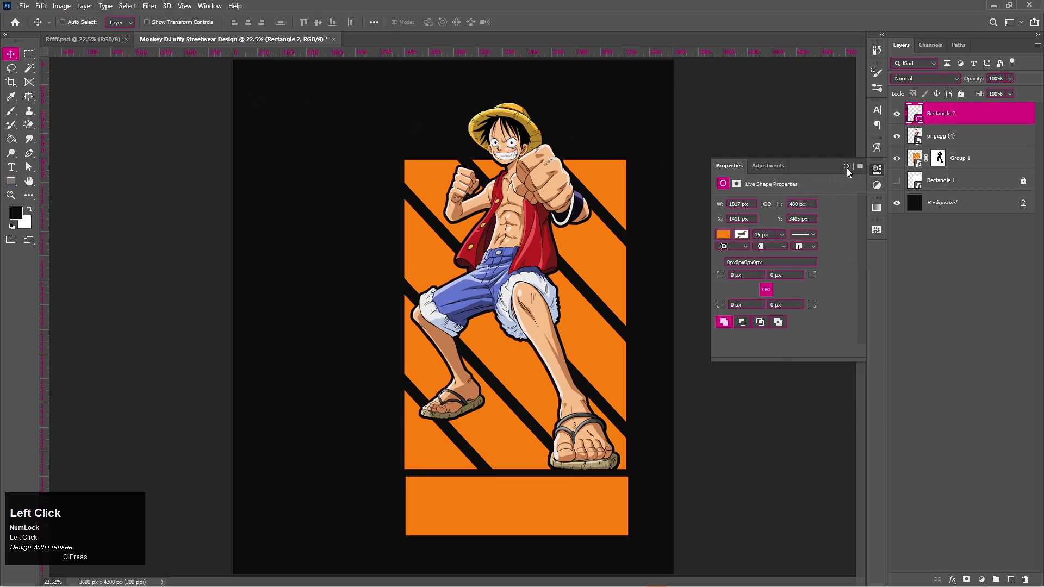
# Convert Rectangle 2 to a Smart Object and start free-transforming it.
pyautogui.rightClick(951, 121)
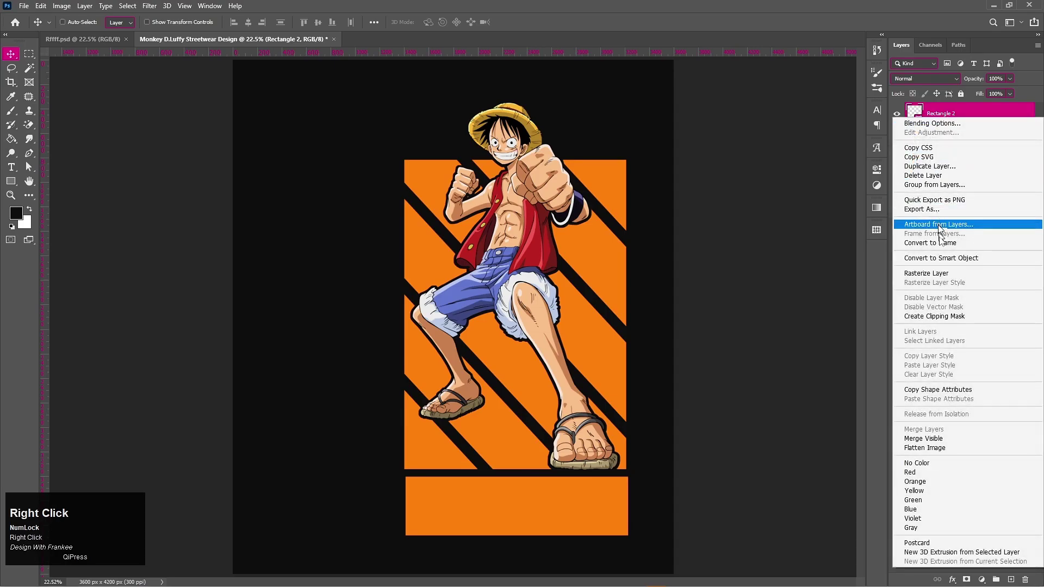
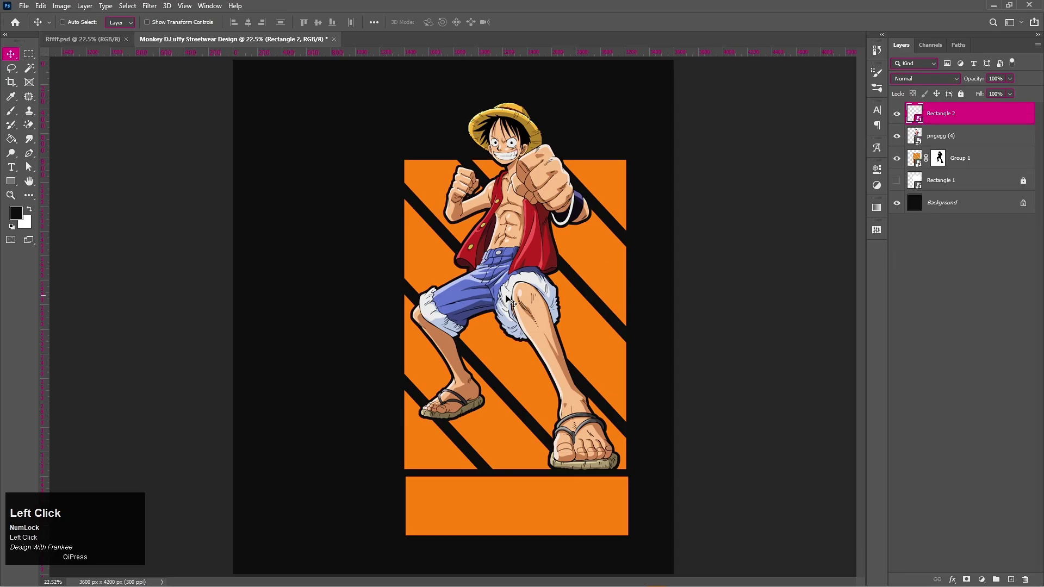
pyautogui.press('v')
pyautogui.press('ctrl+t')
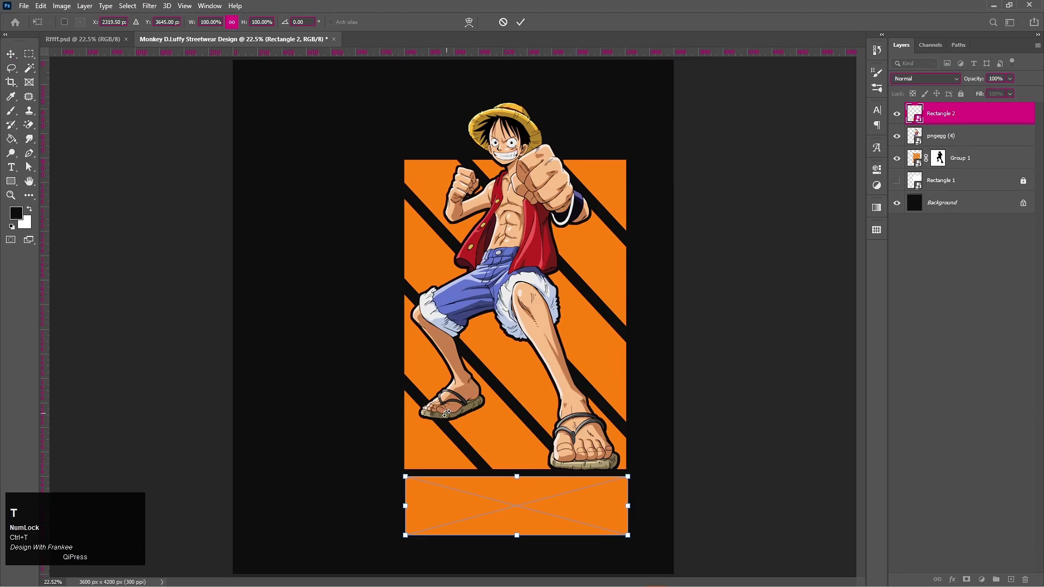
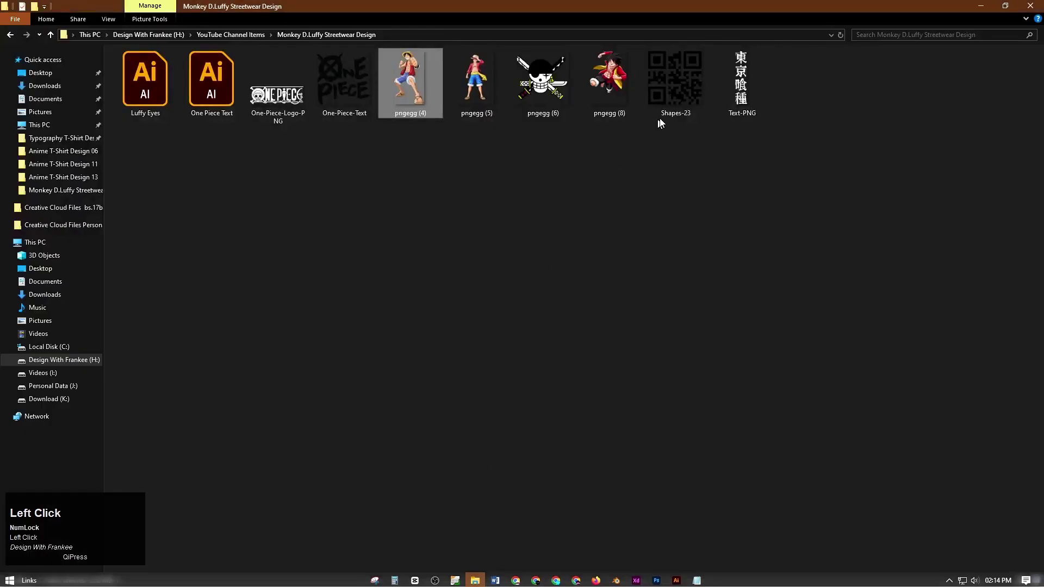
# Select One-Piece-Logo-PNG in the Monkey D.Luffy Streetwear Design folder for Photoshop.
pyautogui.click(357, 101)
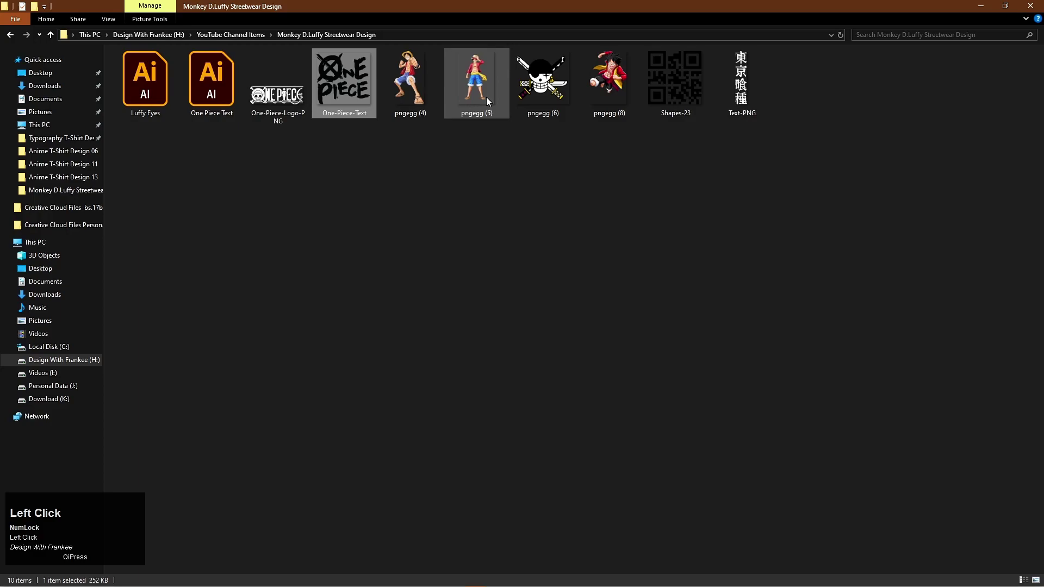
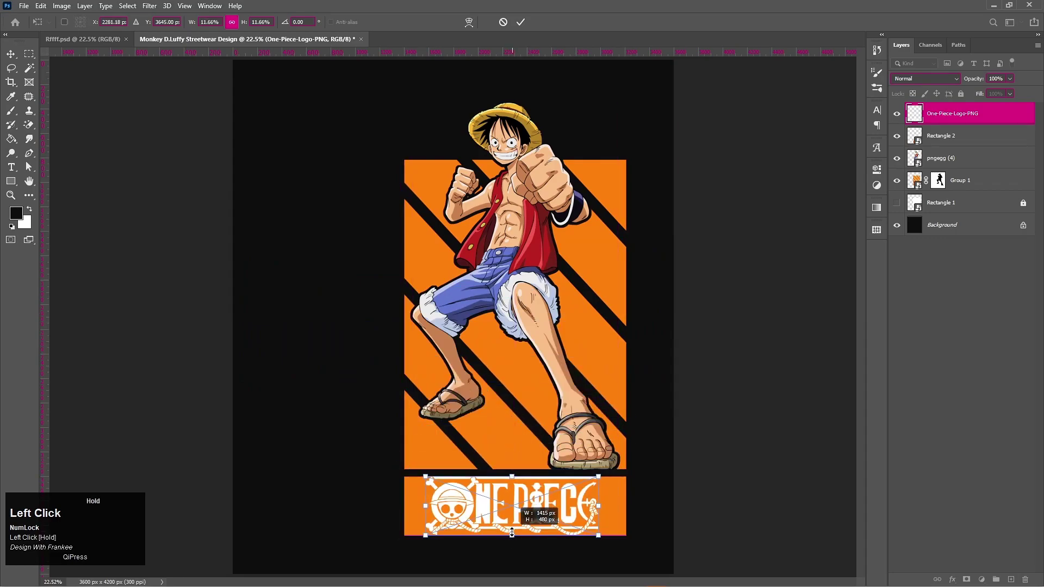
# Scale the One Piece logo to fit the lower orange bar and align it to the bar's center.
pyautogui.scroll(3)
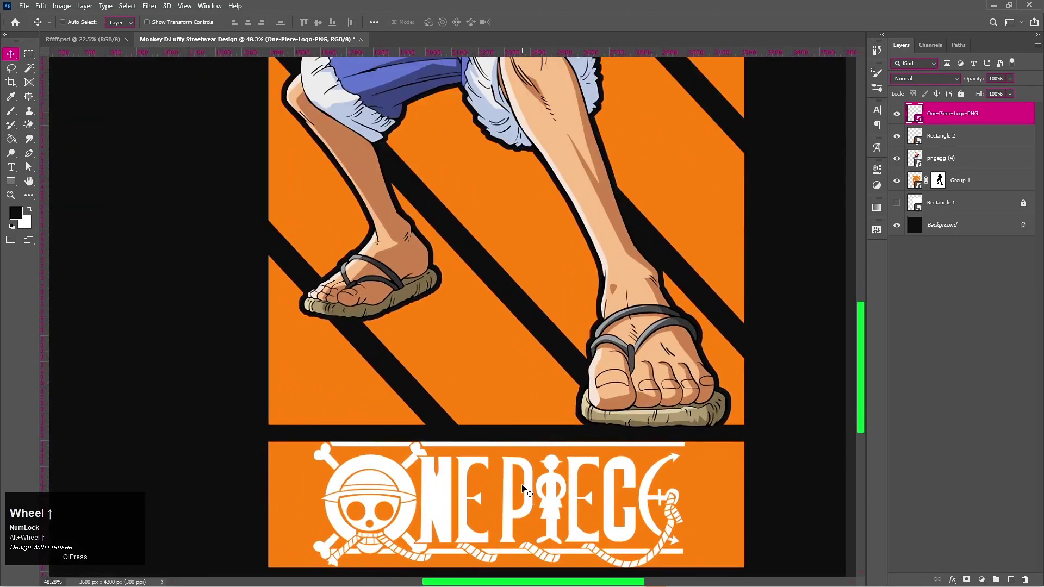
pyautogui.scroll(3)
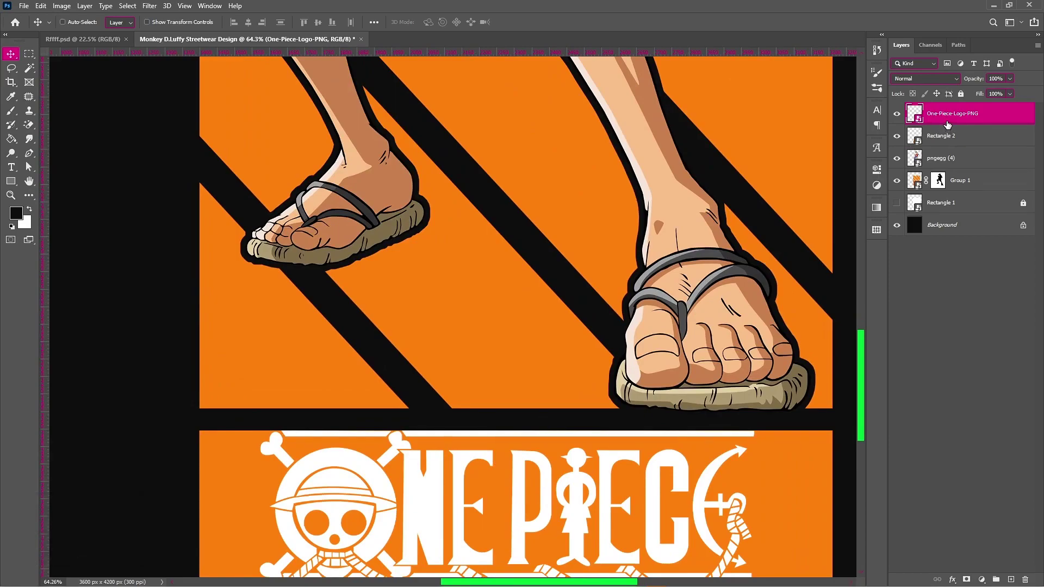
pyautogui.rightClick(951, 126)
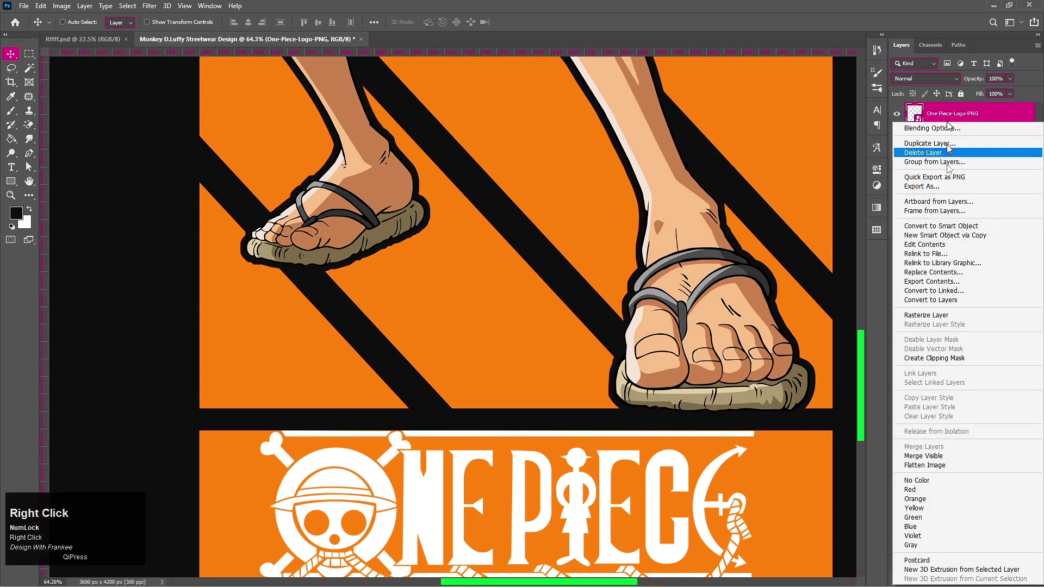
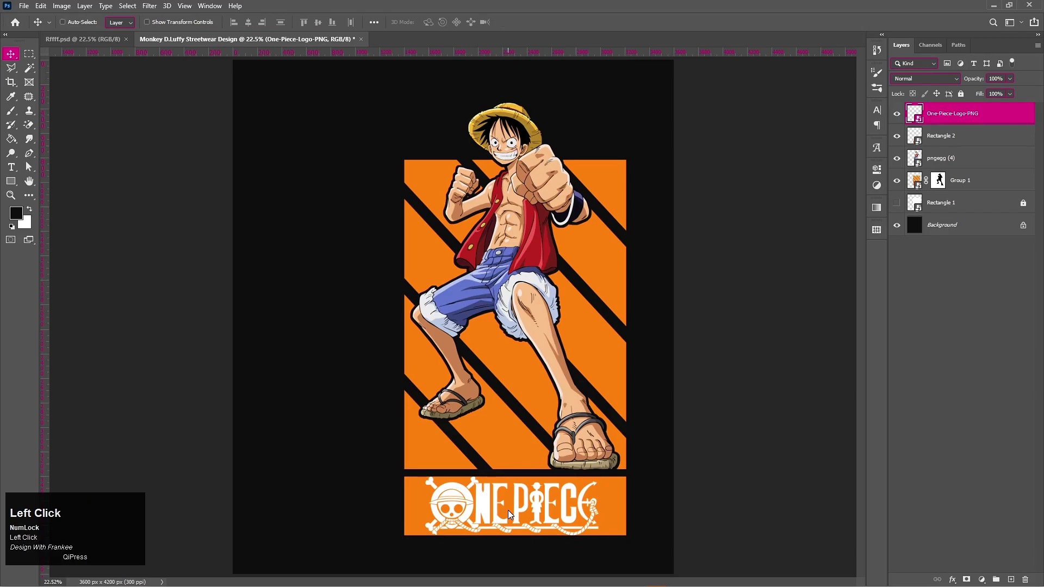
pyautogui.press('v')
pyautogui.press('ctrl+t')
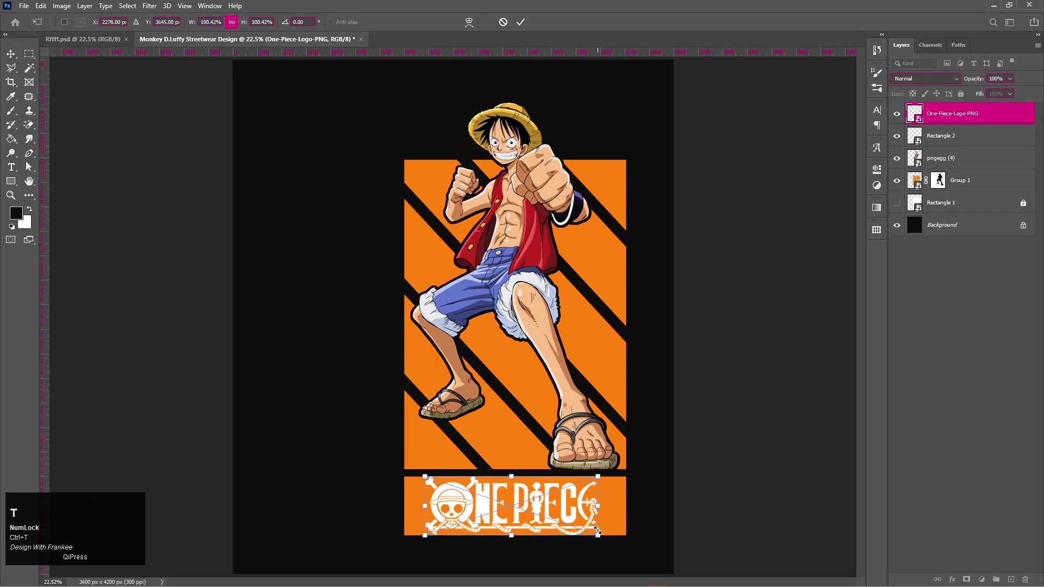
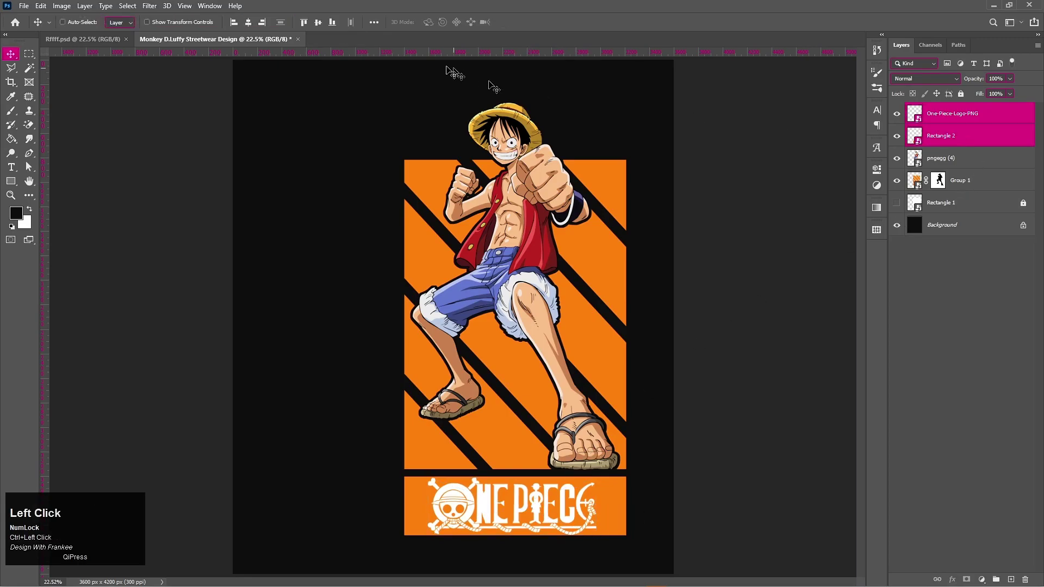
pyautogui.click(250, 28)
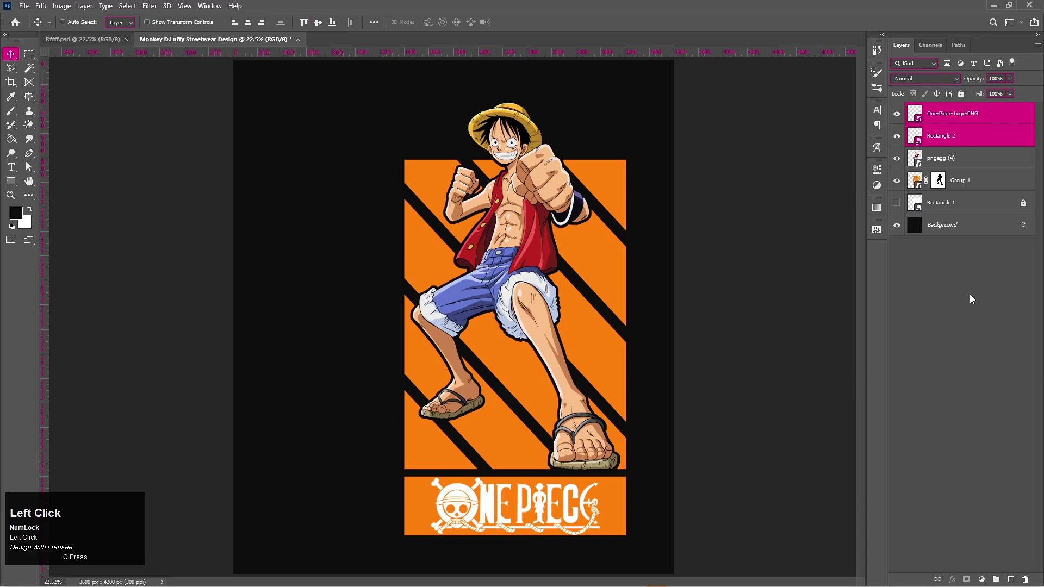
# Add a Color Overlay of pure black #000000 to the logo layer.
pyautogui.click(973, 298)
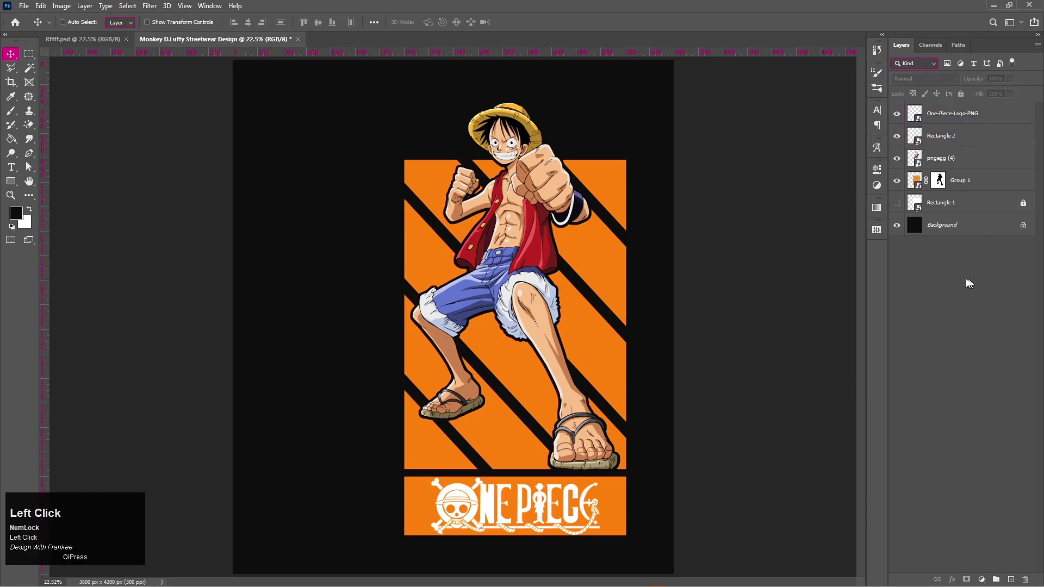
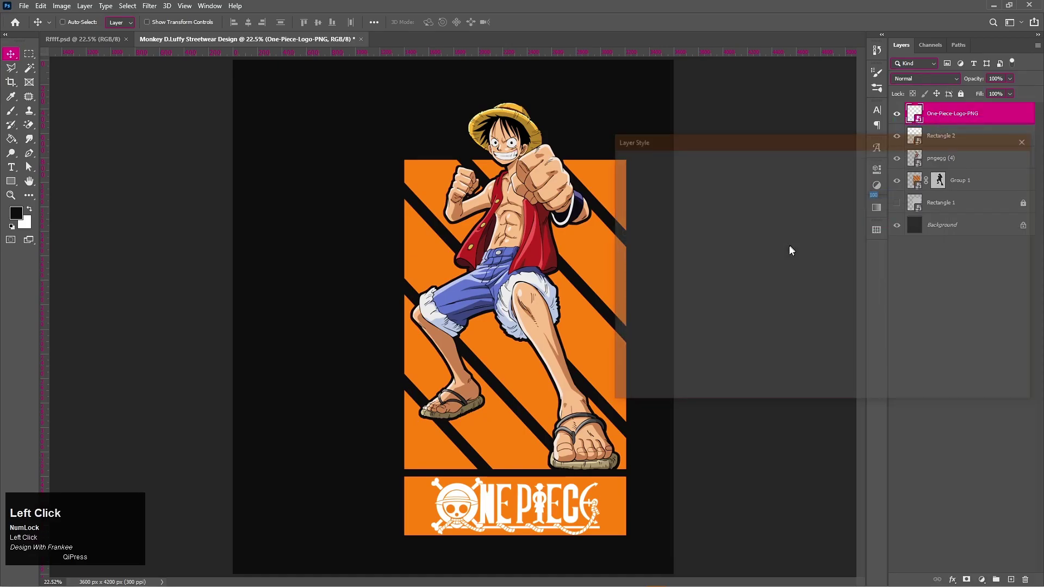
pyautogui.moveTo(659, 292); pyautogui.dragTo(1038, 122)
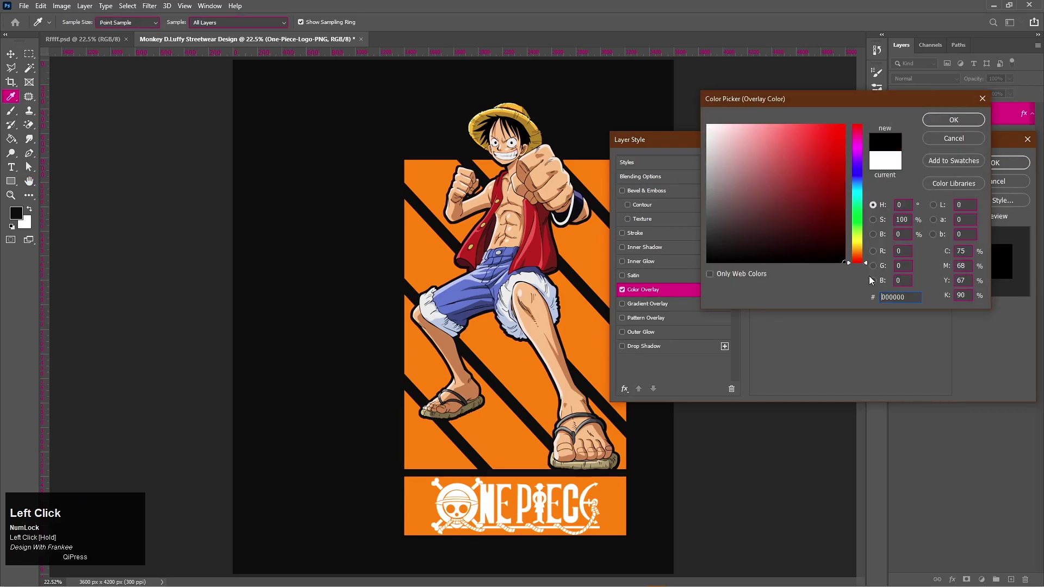
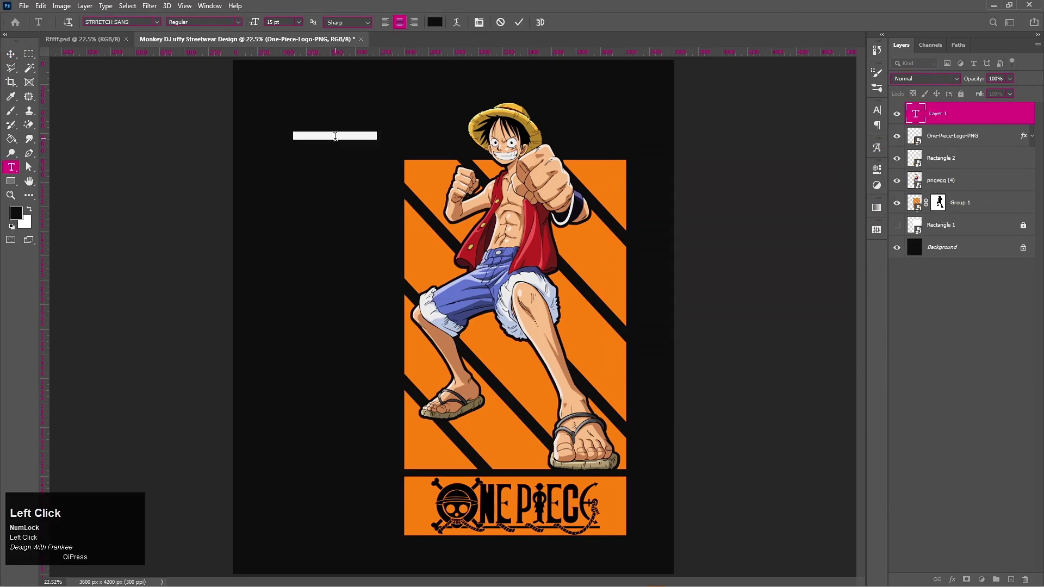
# Enter the name MONKEY D.LUFFY as a text layer and colour it orange.
pyautogui.press('shift+o')
pyautogui.press('shift+n')
pyautogui.press('shift+e')
pyautogui.press('shift+y')
pyautogui.press('shift+space')
pyautogui.press('shift+d')
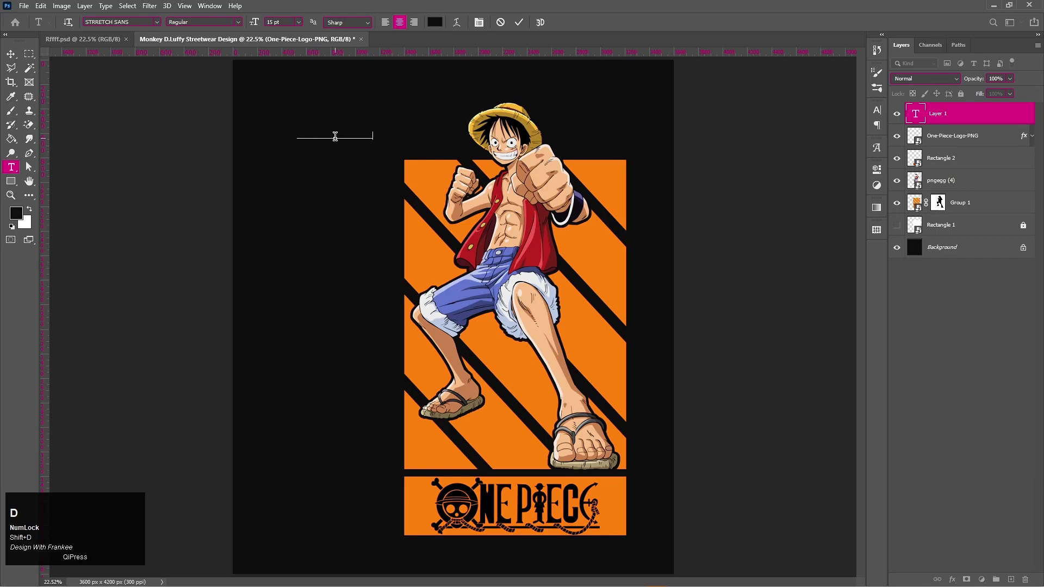
pyautogui.press('shift+l')
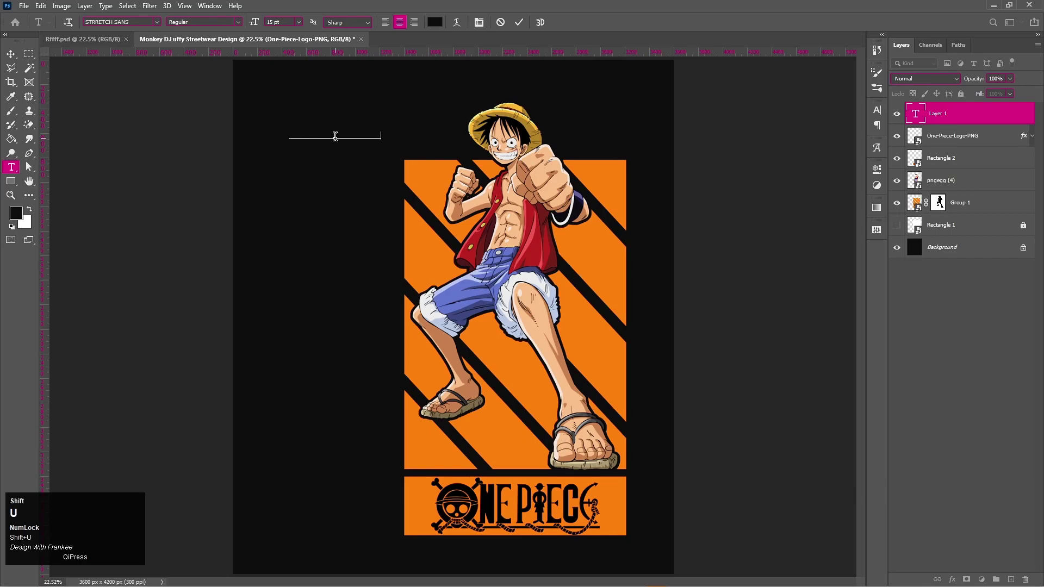
pyautogui.press('shift+f')
pyautogui.press('shift+y')
pyautogui.press('ctrl+a')
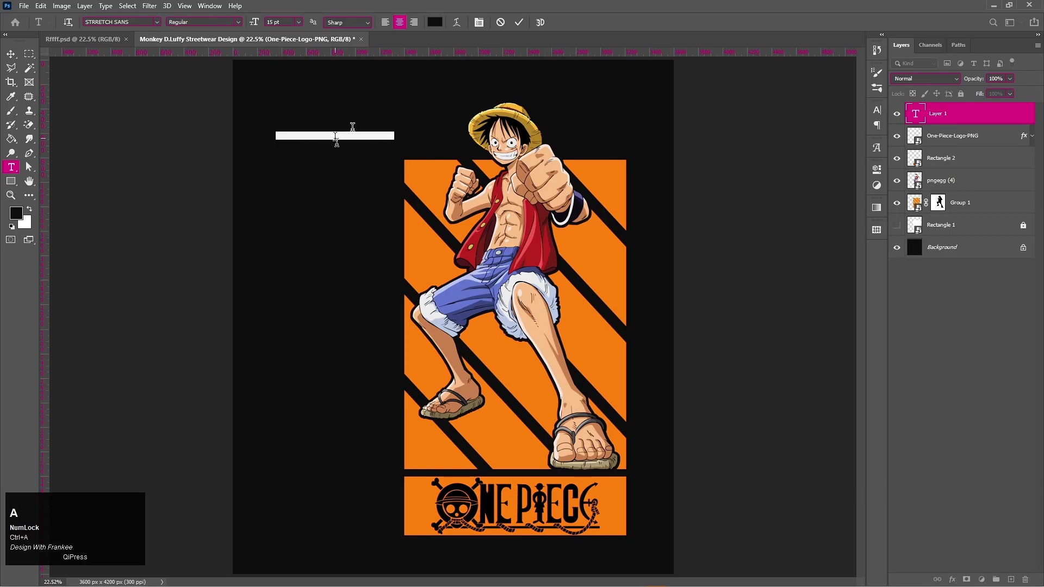
pyautogui.click(439, 30)
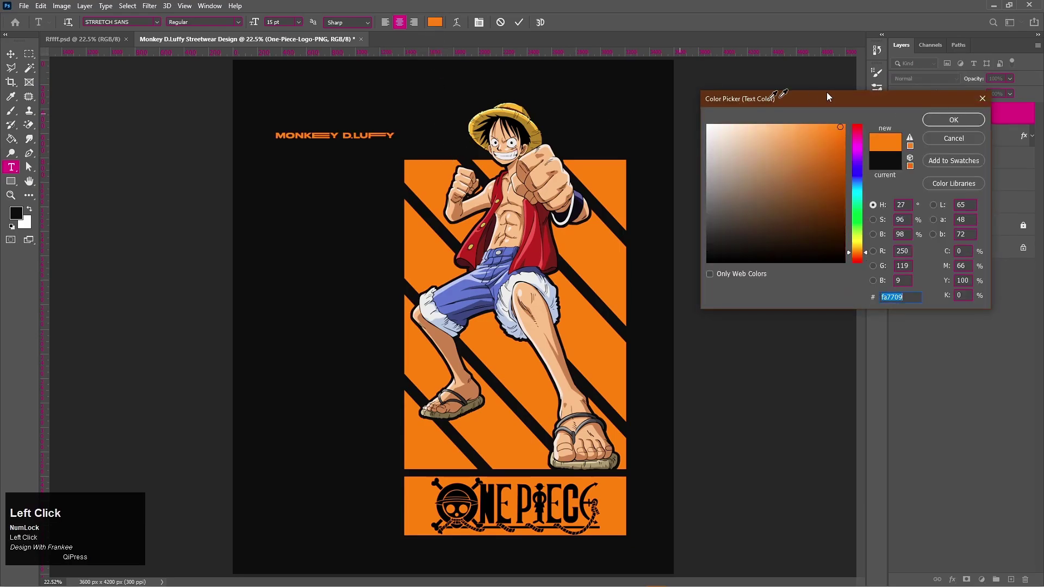
pyautogui.click(965, 126)
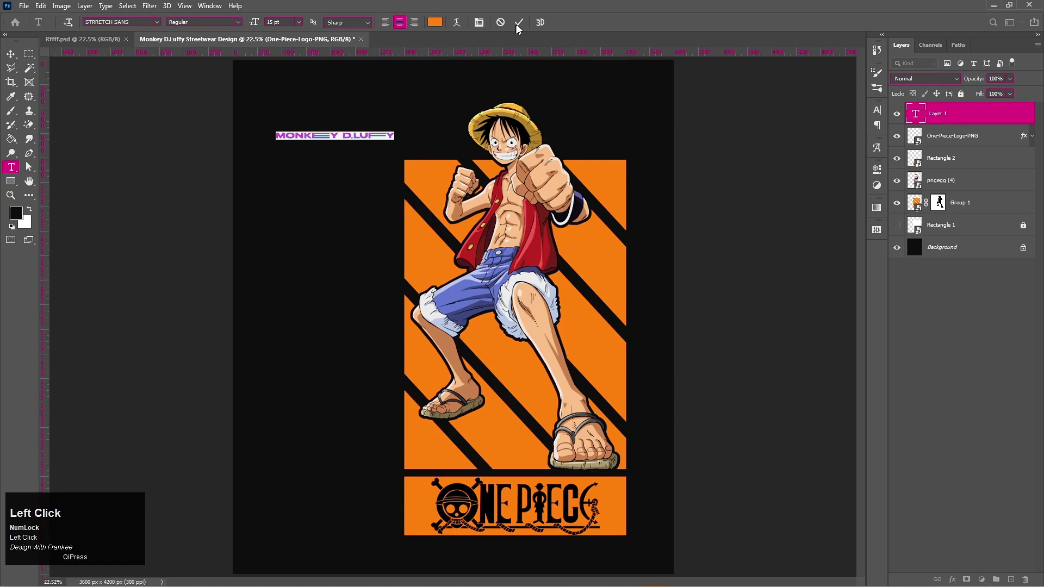
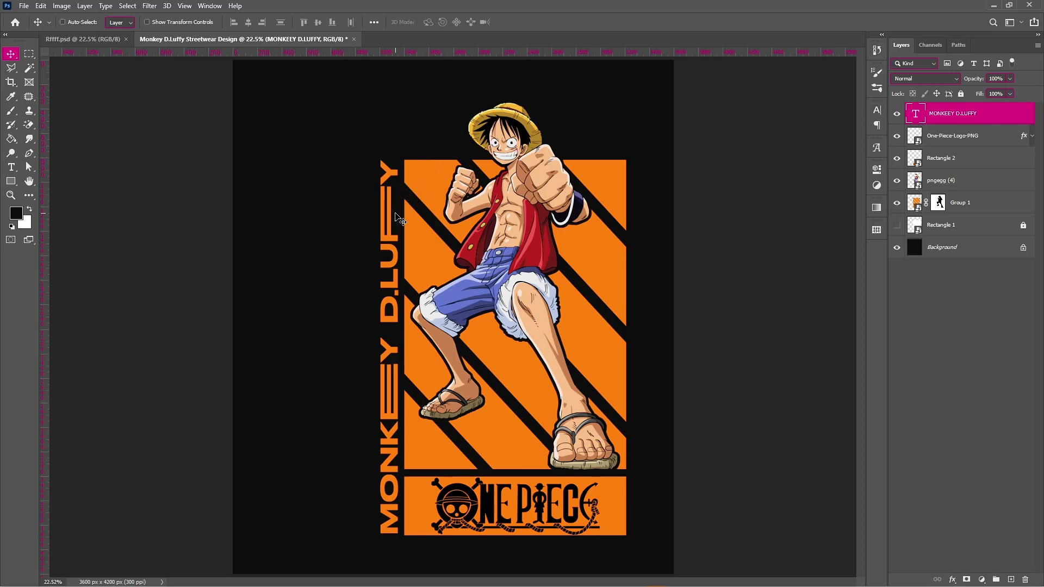
# Transform the vertical MONKEEY D.LUFFY name so it spans the striped panel's height.
pyautogui.press('t')
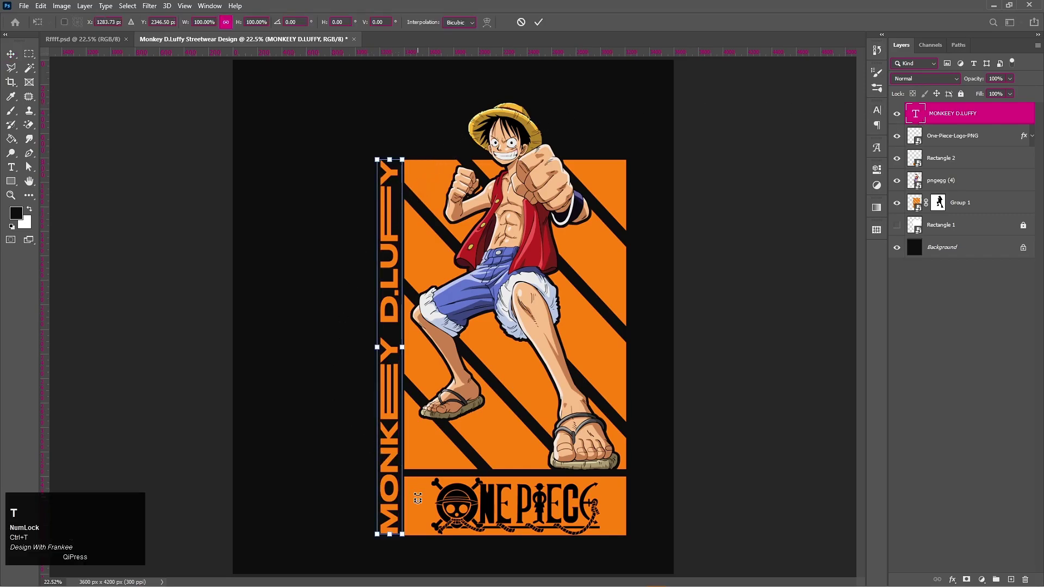
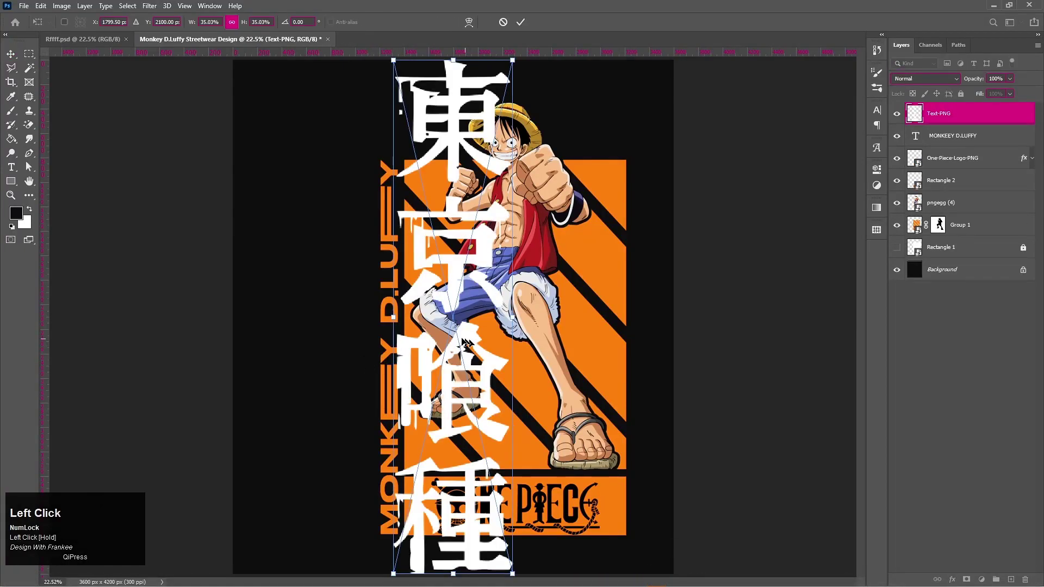
# Free Transform the vertical name text to lengthen it alongside the resized kanji column.
pyautogui.scroll(-3)
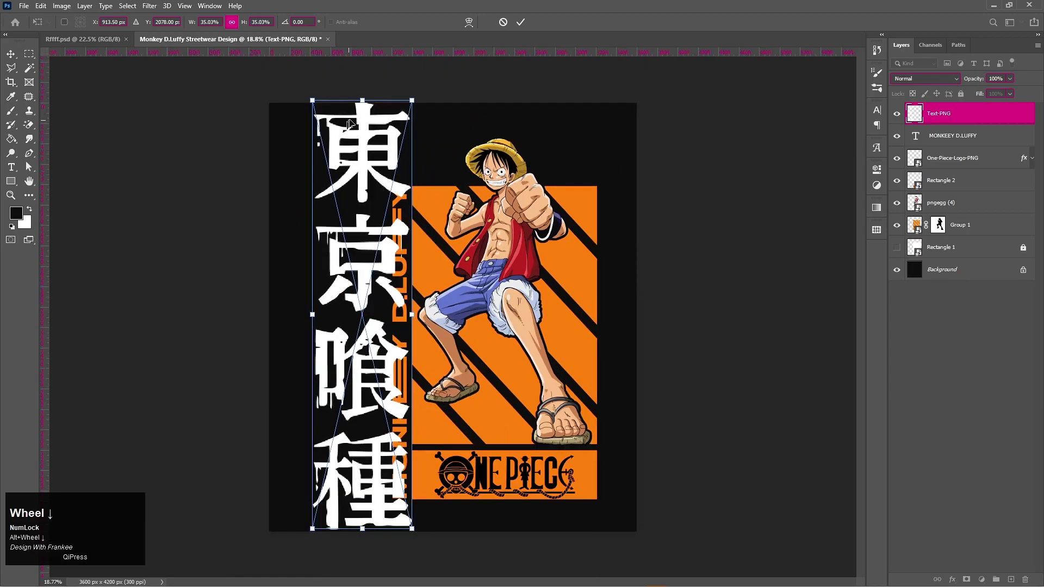
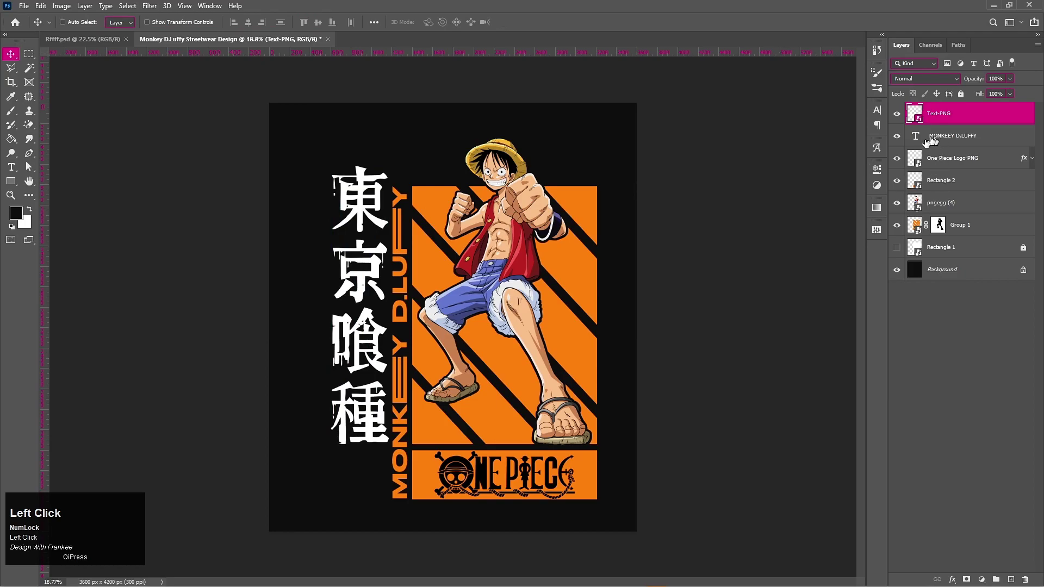
pyautogui.press('ctrl+t')
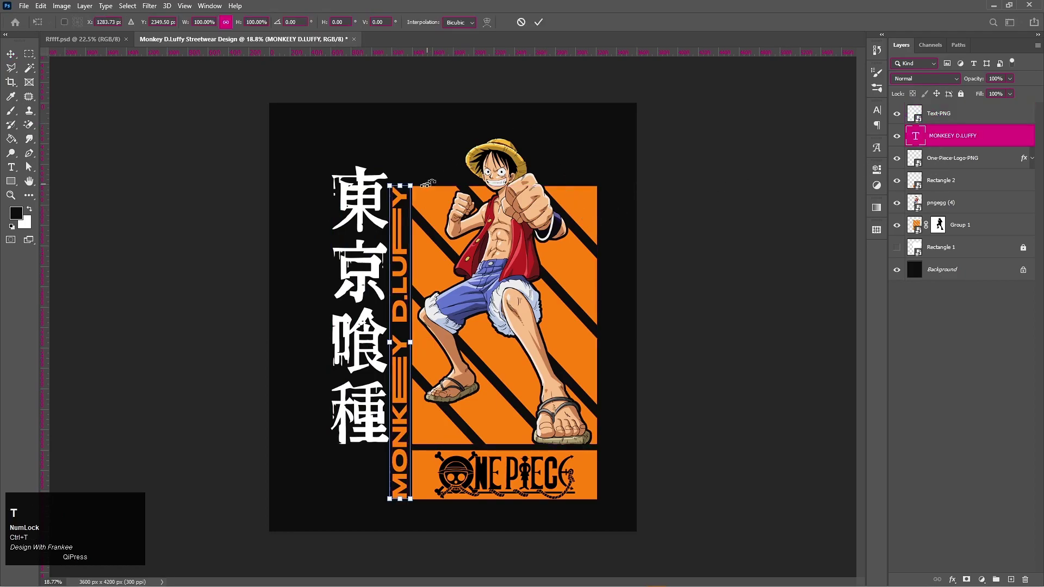
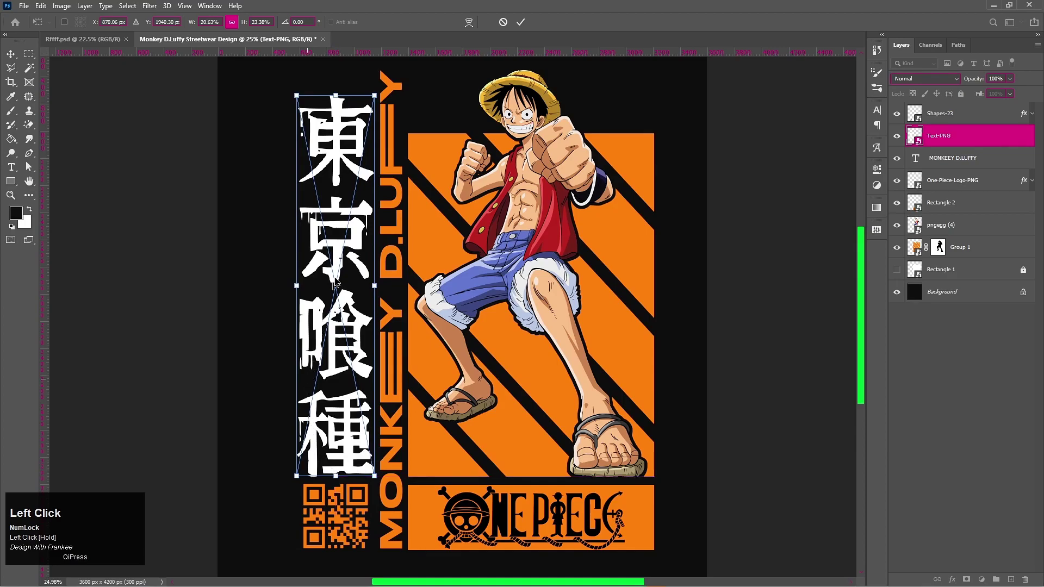
# Select the QR code layer in the Layers panel to reposition the design.
pyautogui.scroll(-3)
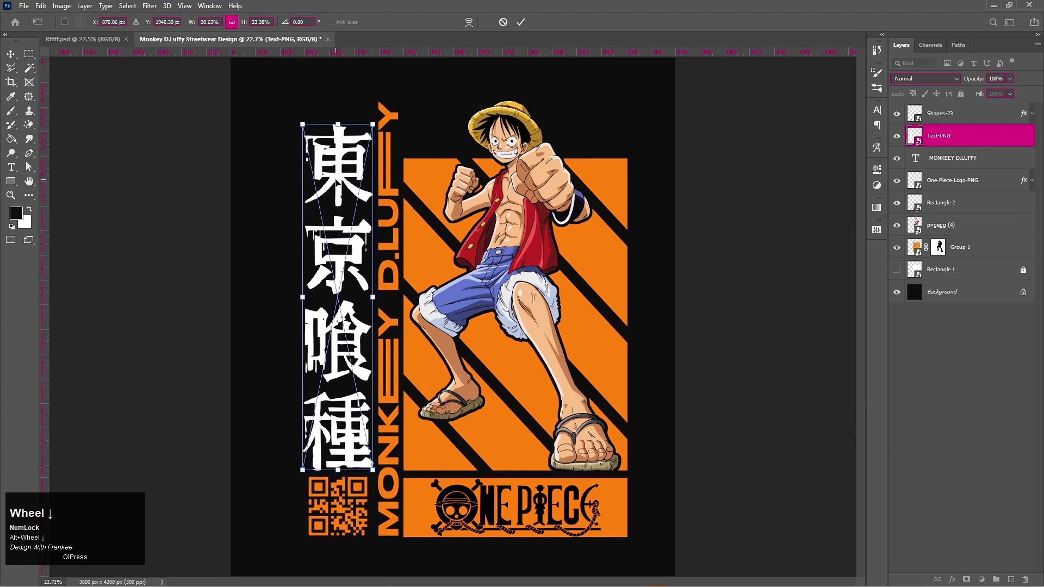
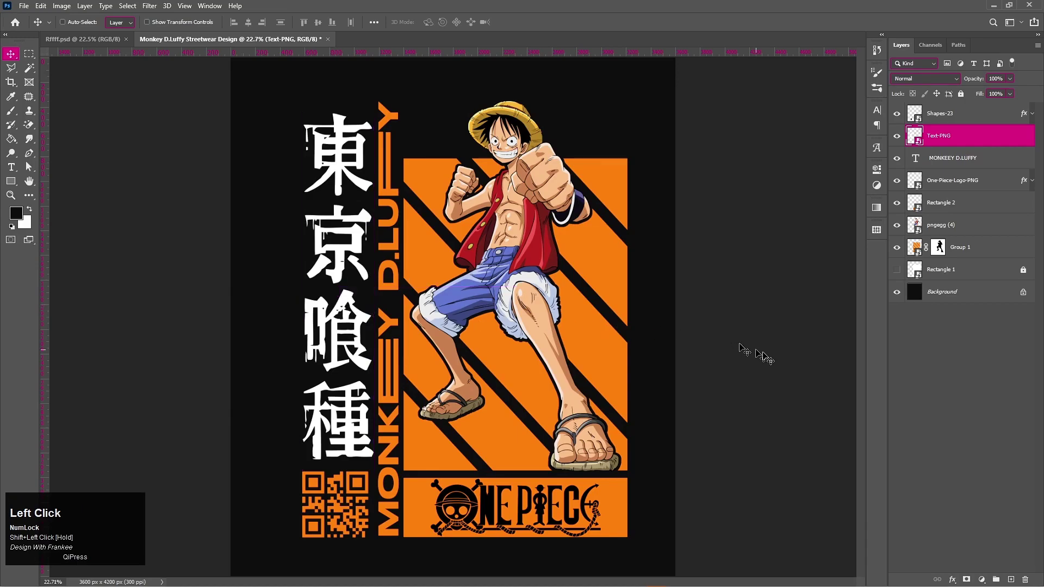
pyautogui.scroll(-3)
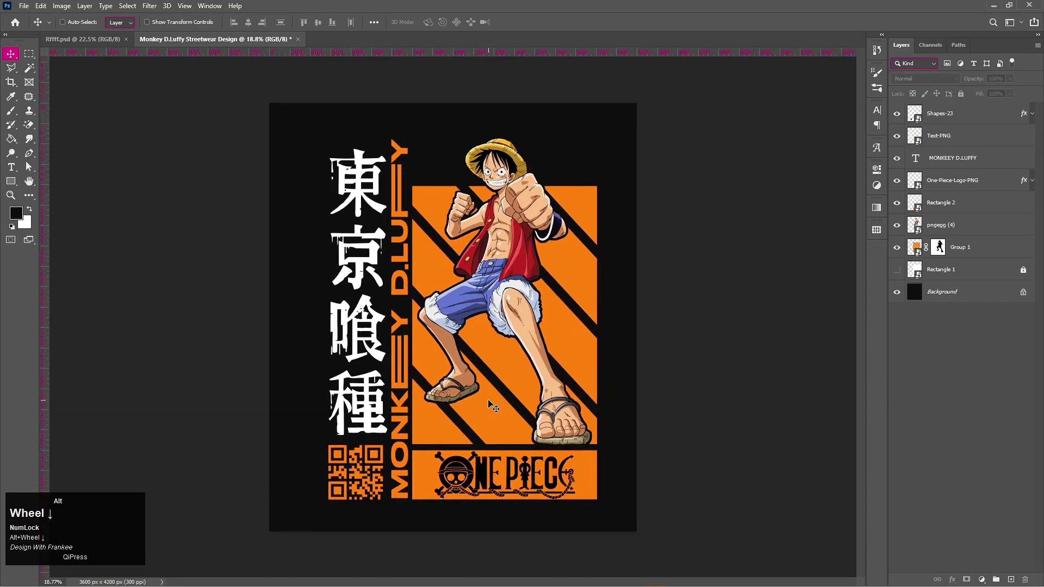
pyautogui.click(964, 121)
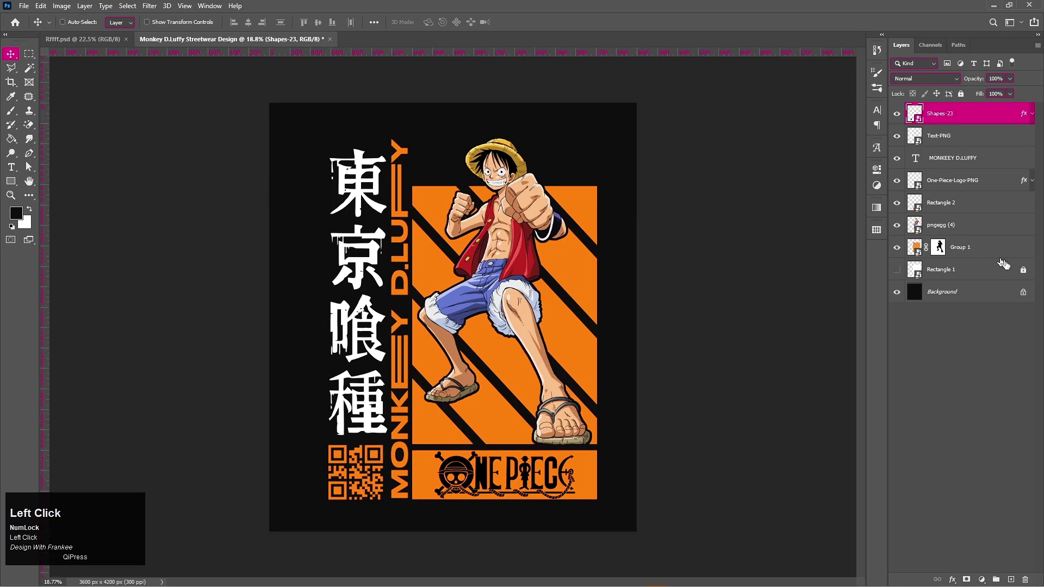
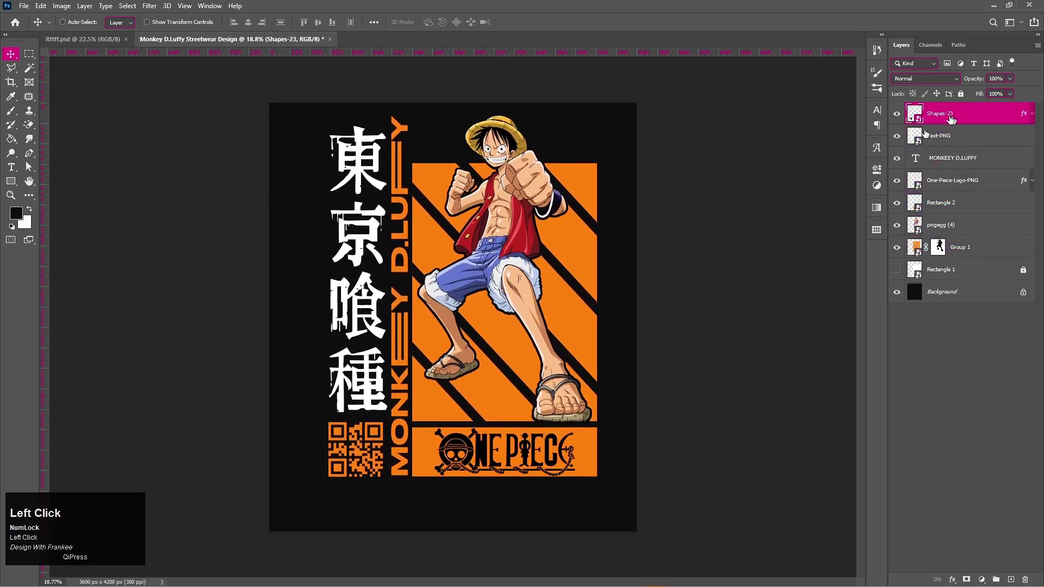
# Add the white Luffy quote text beneath the poster with the Type tool.
pyautogui.press('t')
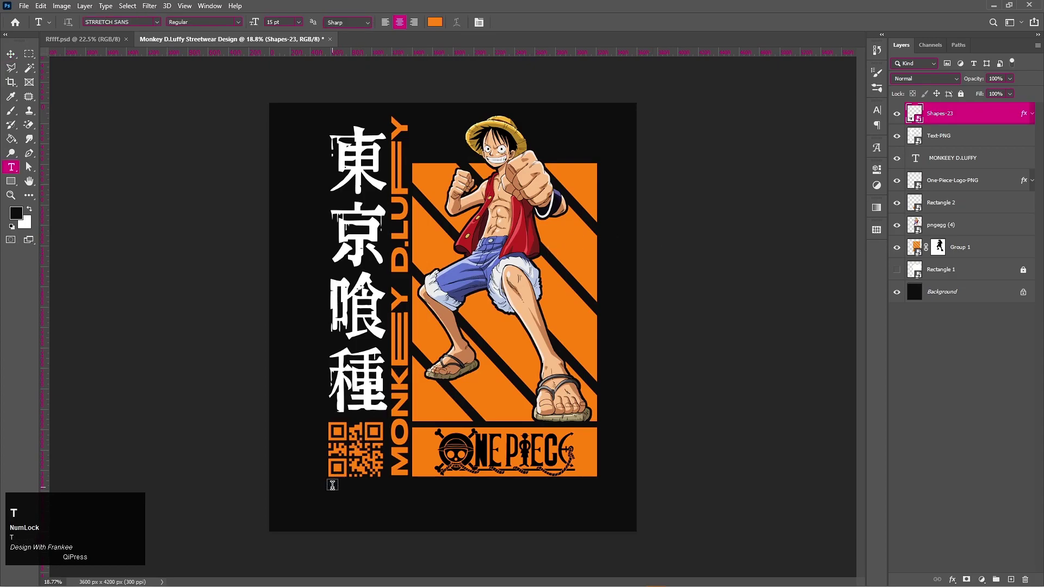
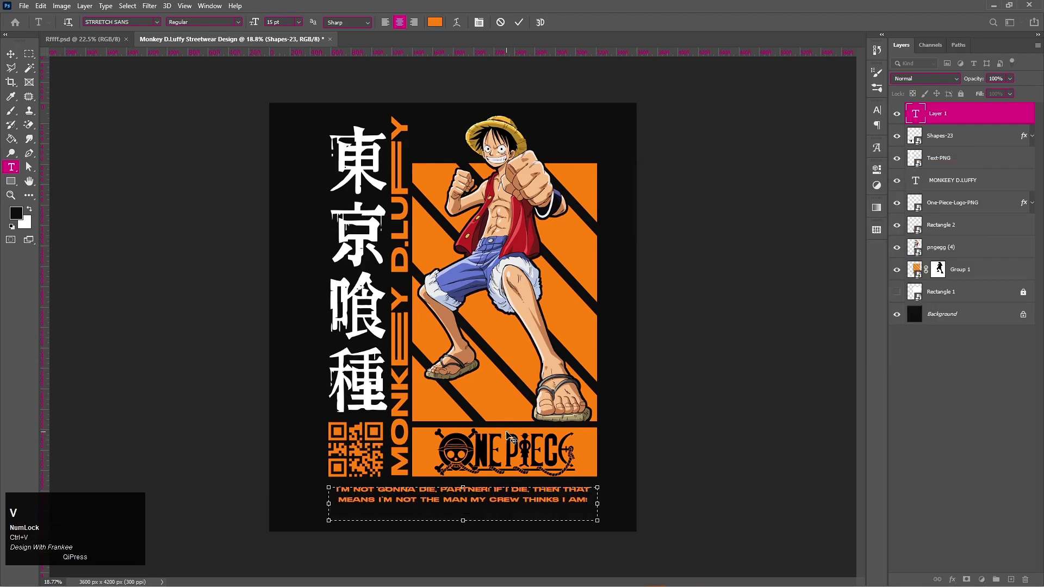
pyautogui.press('ctrl+a')
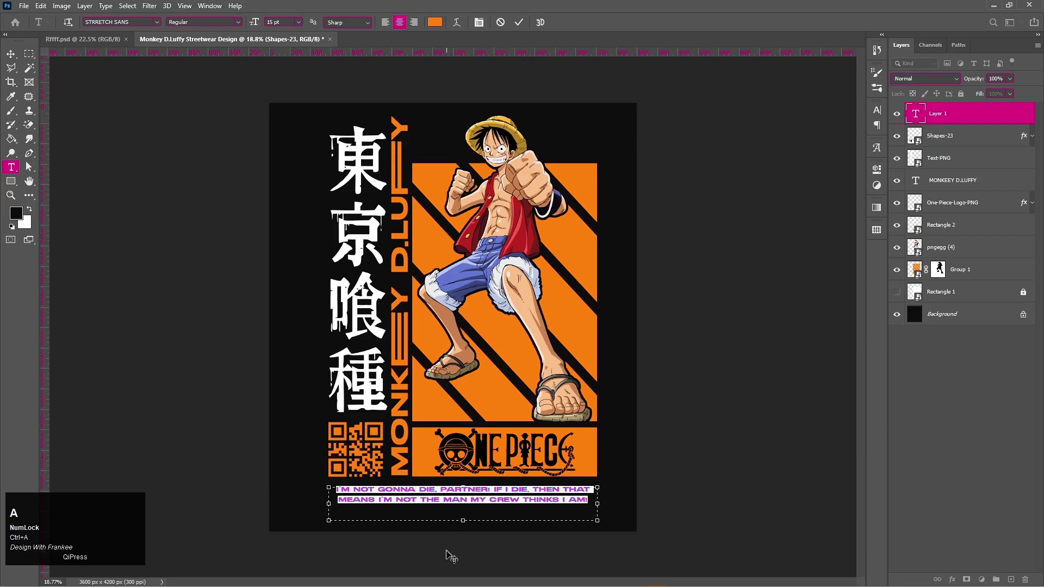
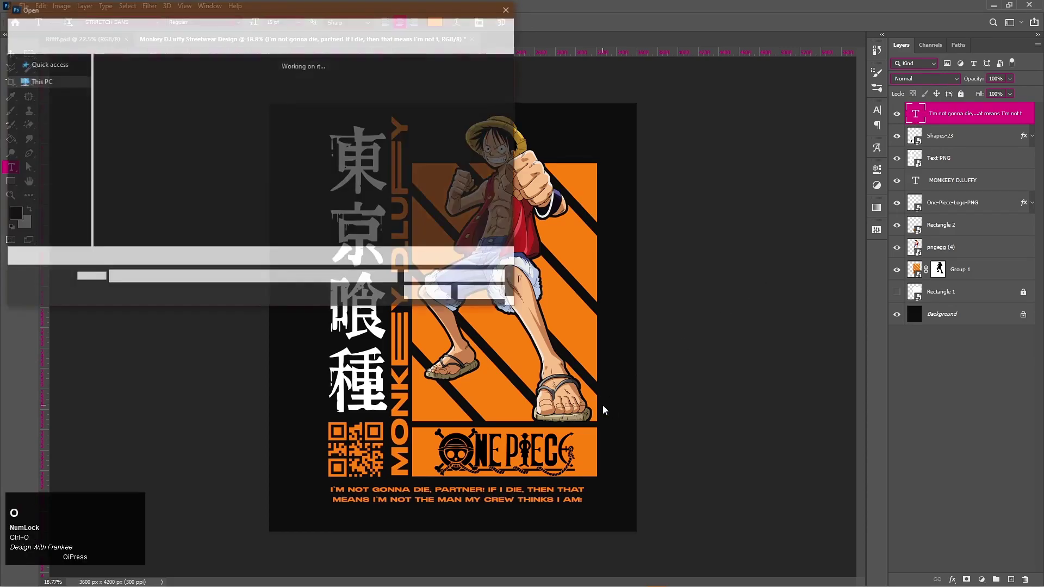
pyautogui.click(490, 298)
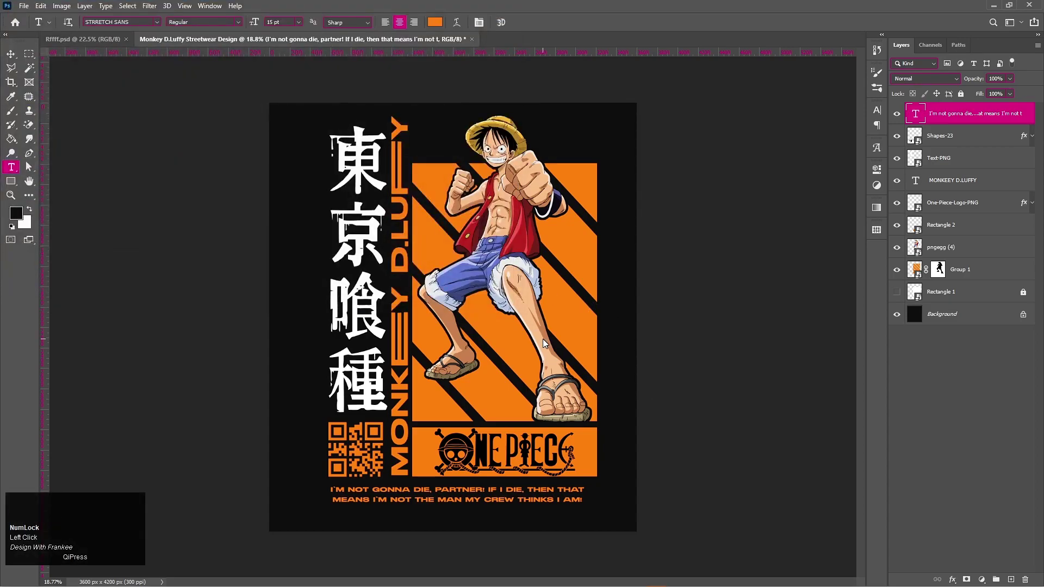
# Fit the poster to screen and Free Transform the quote to scale it.
pyautogui.press('ctrl+0')
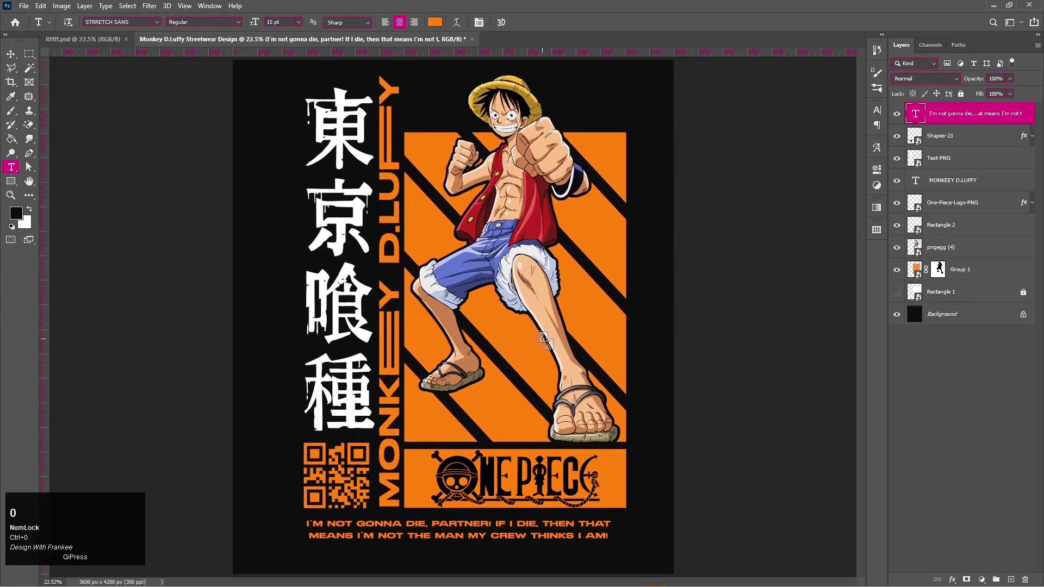
pyautogui.press('v')
pyautogui.press('ctrl+t')
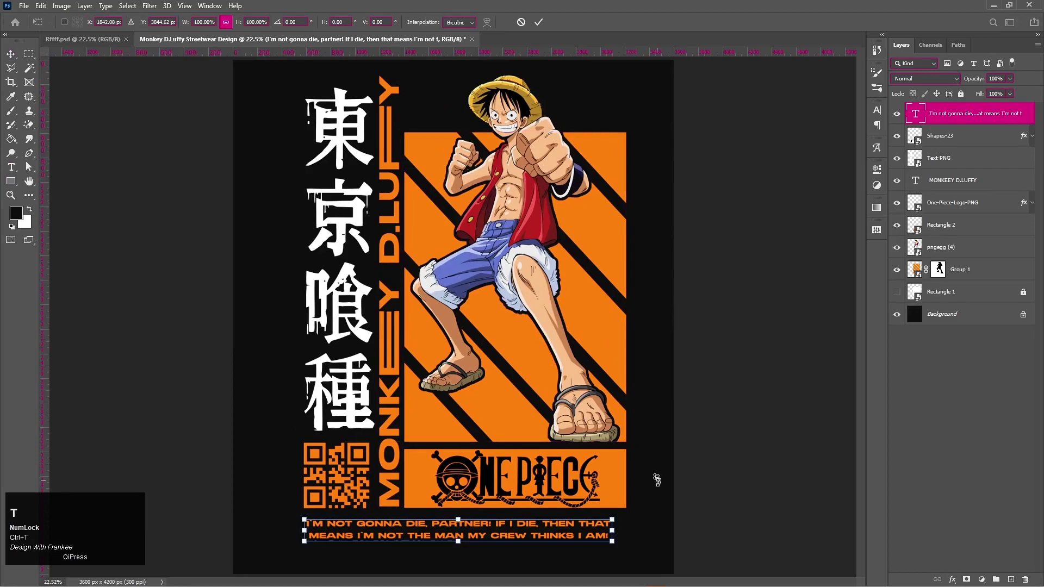
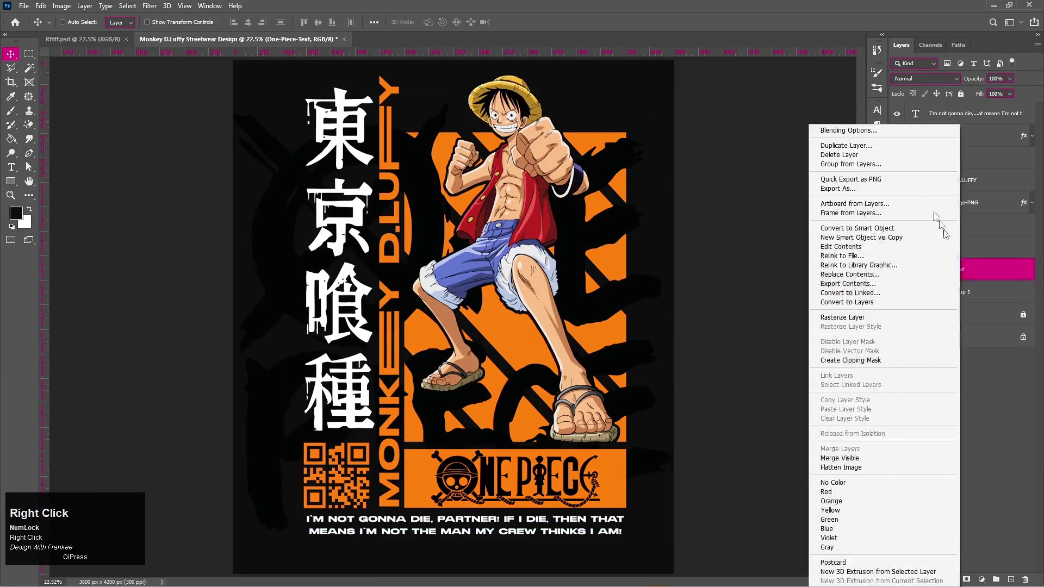
# Apply a white Color Overlay to the One-Piece-Text layer behind the orange panel.
pyautogui.click(884, 129)
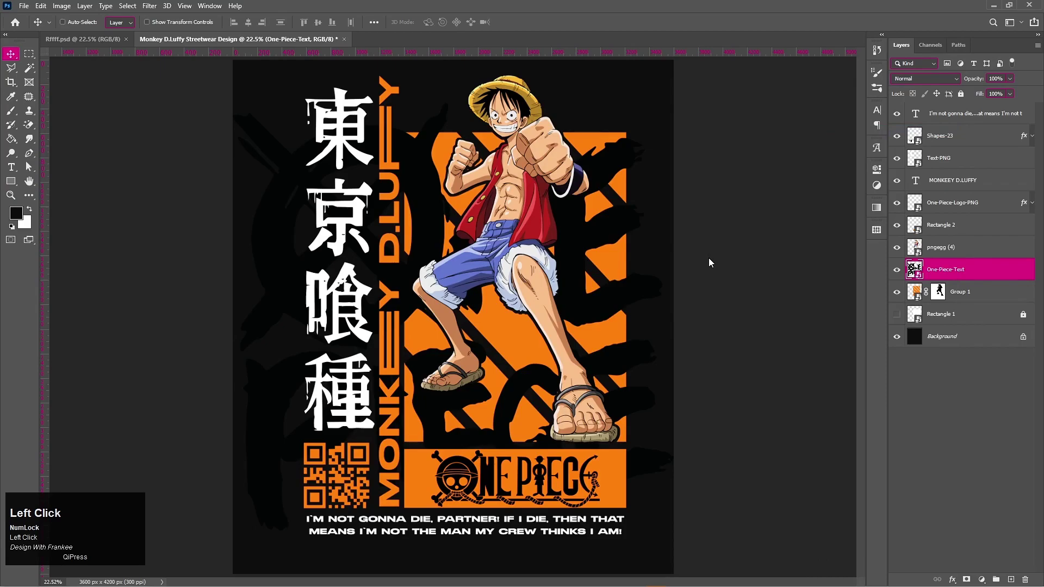
pyautogui.moveTo(641, 290); pyautogui.dragTo(982, 279)
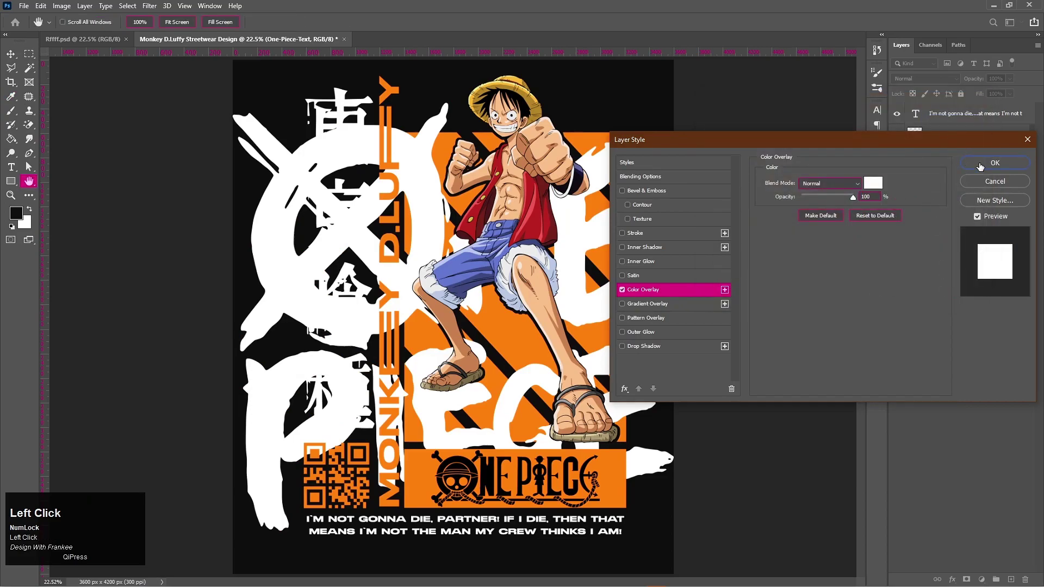
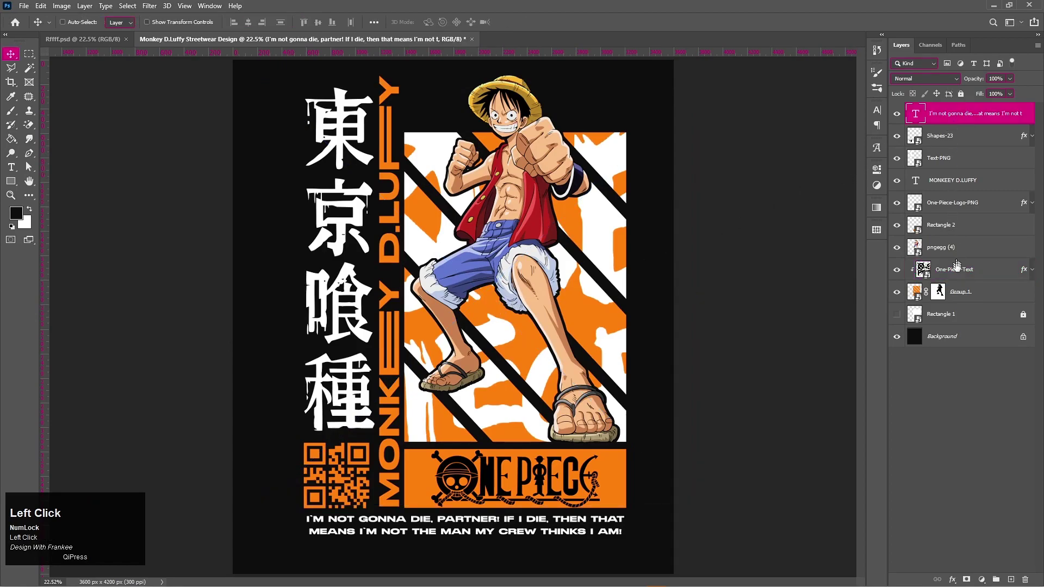
# Select every artwork layer above the background and group them into Group 1.
pyautogui.click(965, 313)
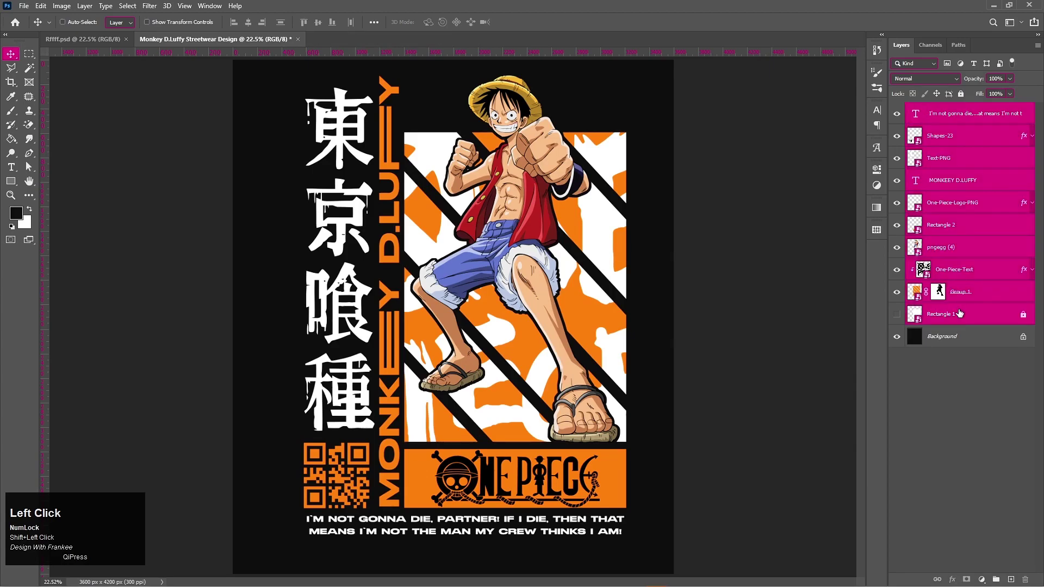
pyautogui.press('ctrl+g')
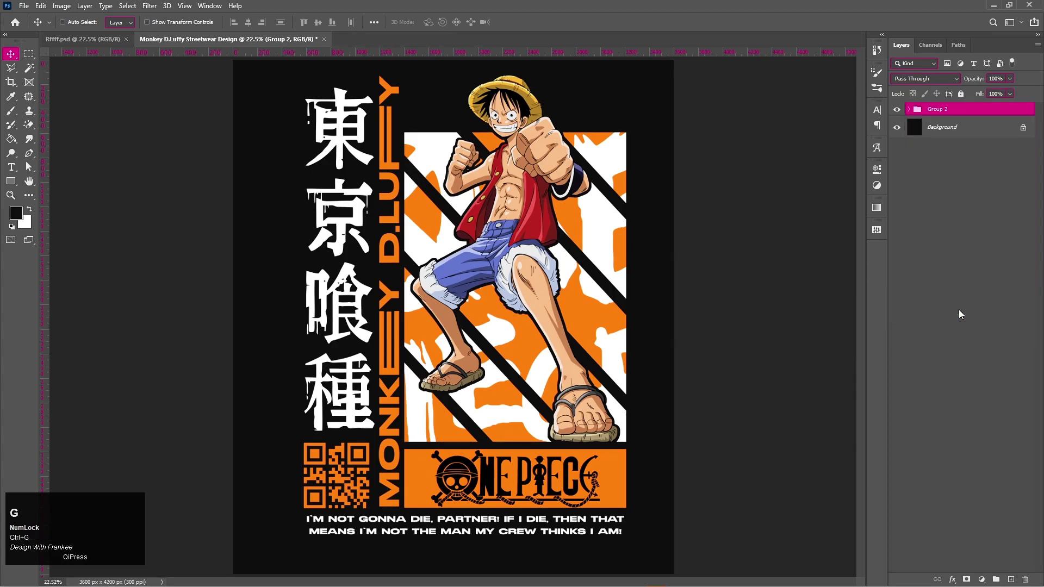
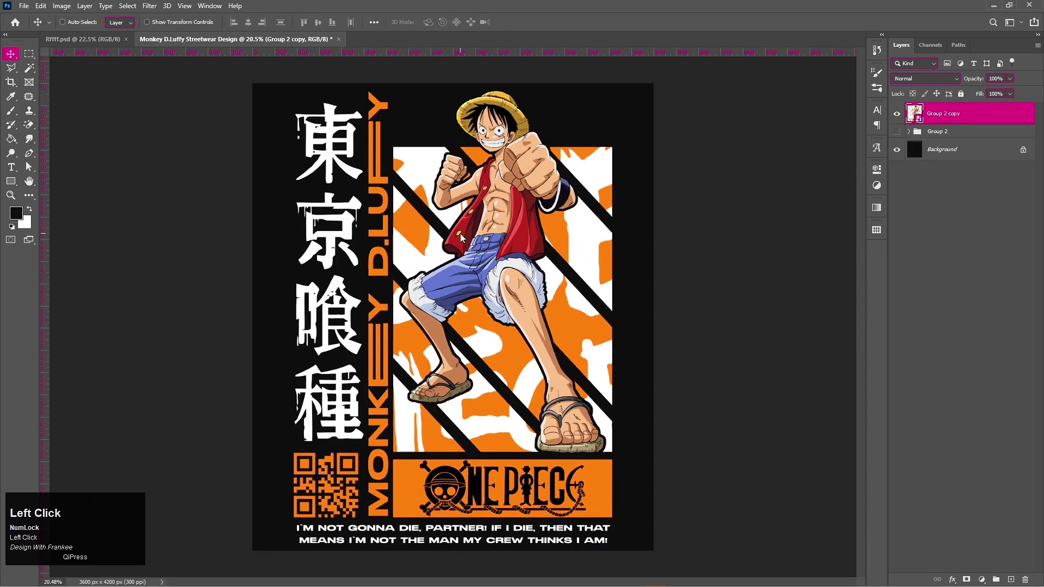
# Fit the poster to screen after scaling the merged Group 2 copy.
pyautogui.press('ctrl+0')
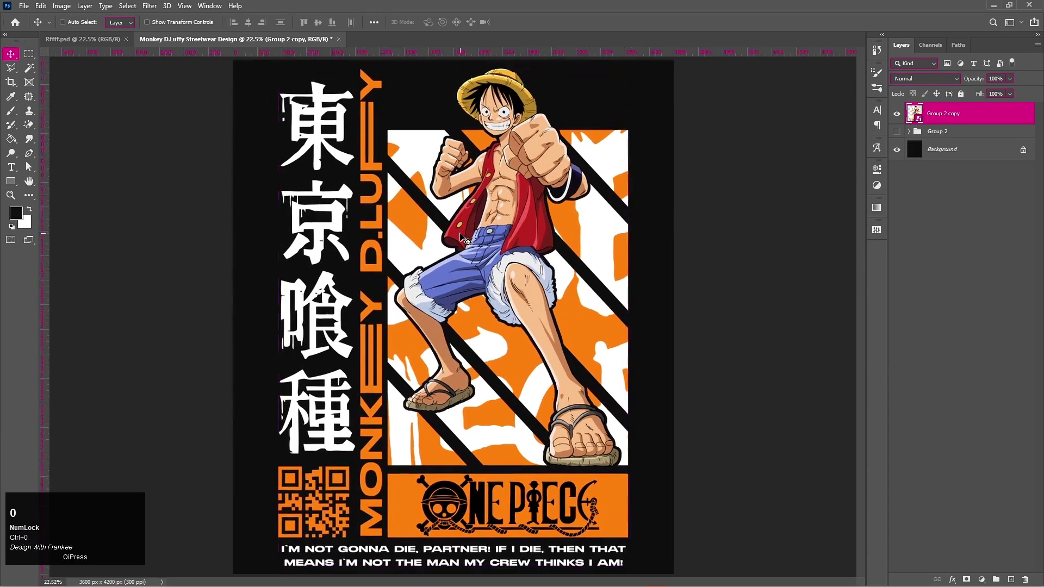
pyautogui.click(897, 116)
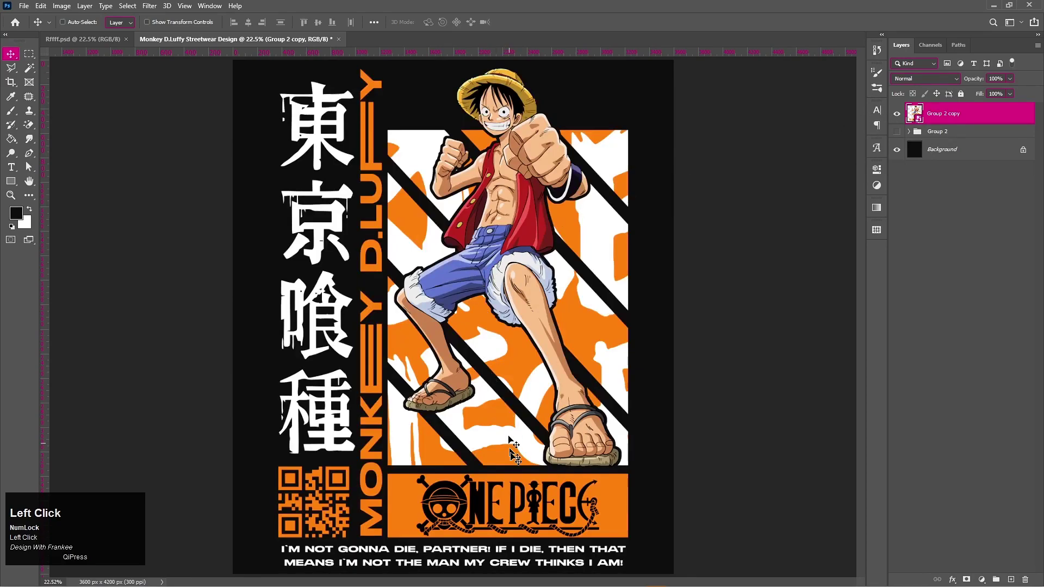